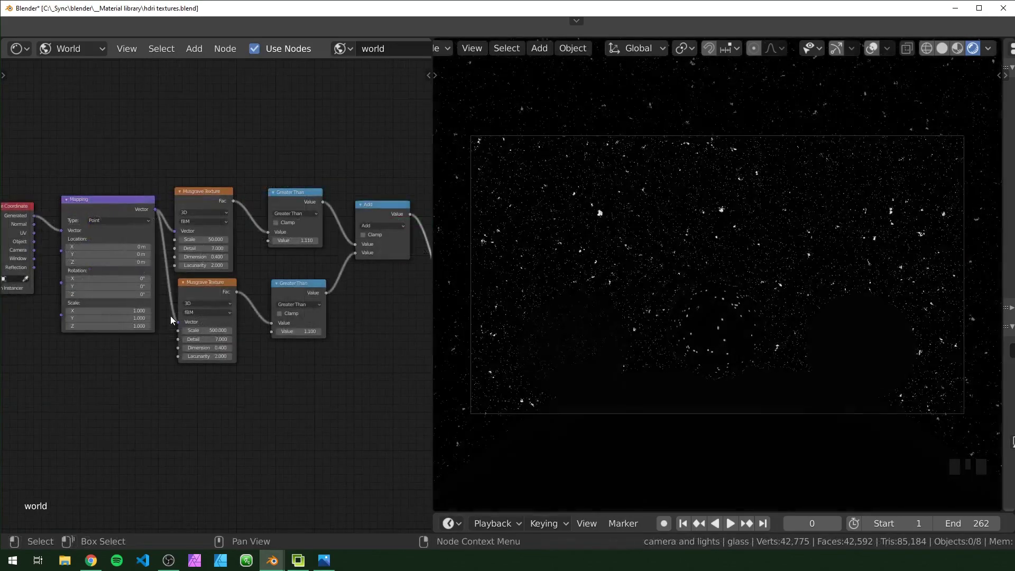
Drop a MixRGB node set to Add onto the link from the star mask into Background
scroll("down", 3)
left_click_drag(203, 329, 101, 200)
left_click(101, 200)
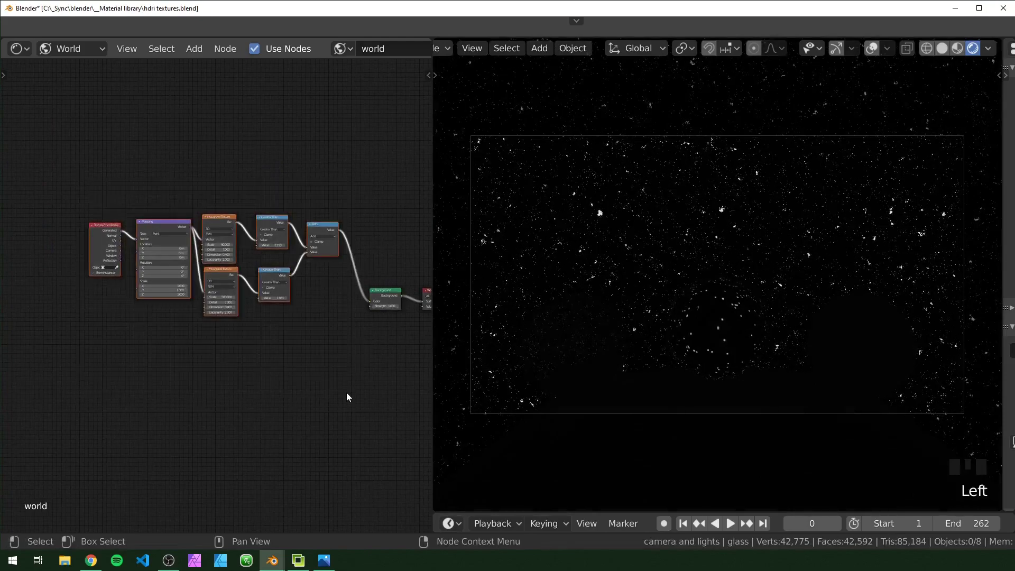
key("g")
left_click(219, 270)
key("shift+a")
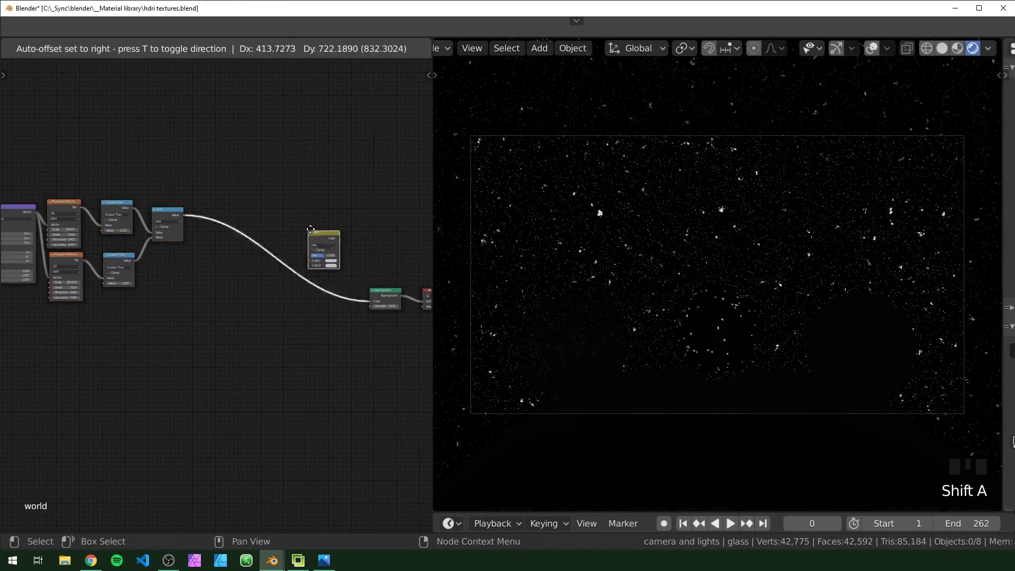
middle_click(289, 275)
left_click_drag(291, 280, 279, 304)
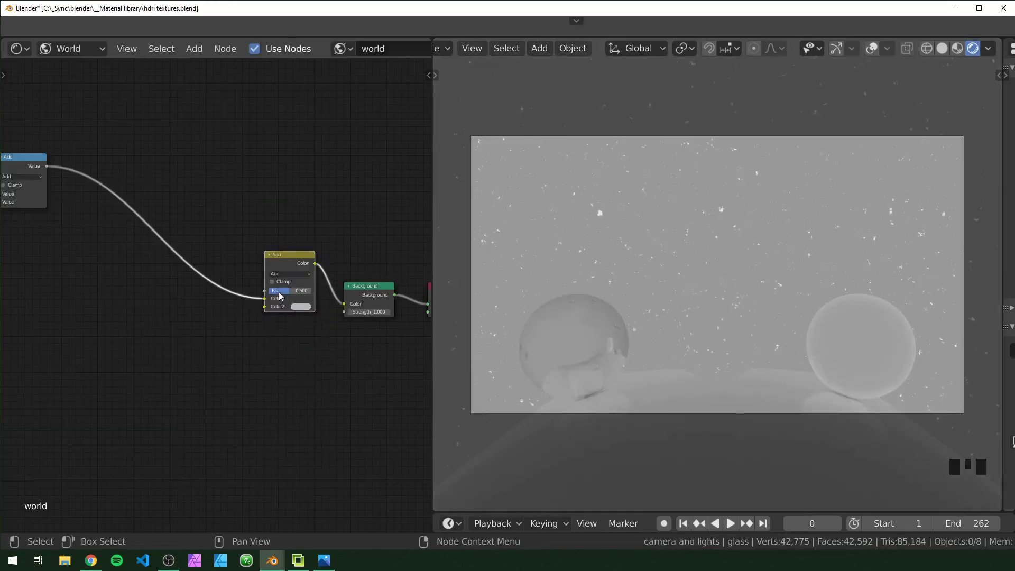
Set the Add node's Color2 to black so the stars show white on black
left_click(303, 311)
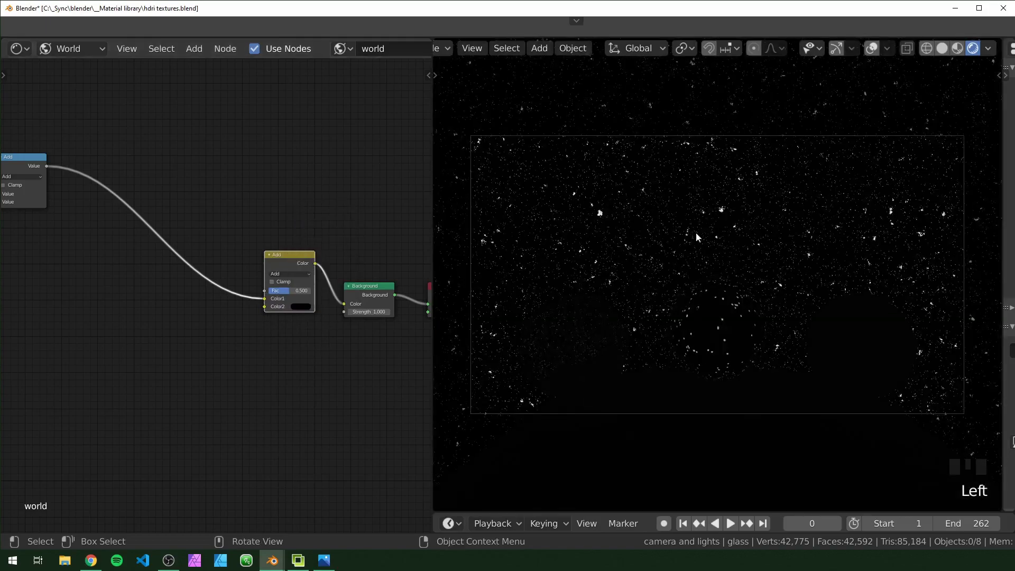
left_click(119, 165)
key("g")
left_click(196, 321)
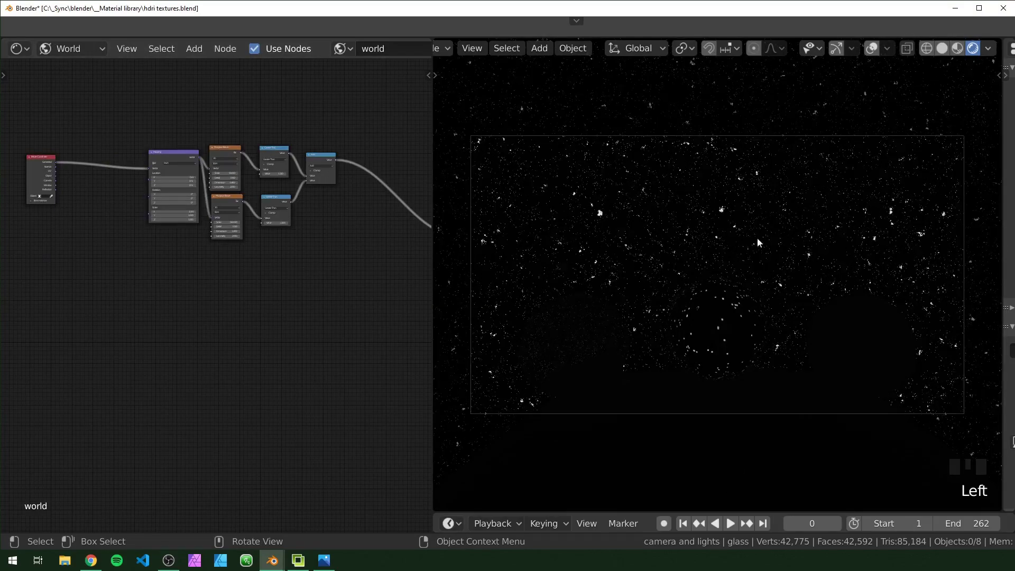
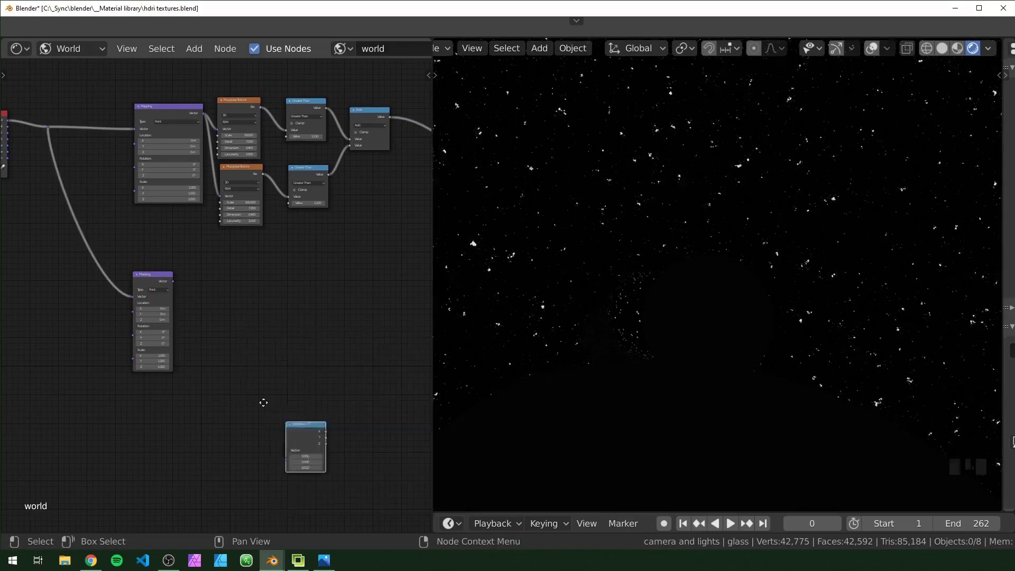
Feed a duplicated Mapping into Separate XYZ and preview its Z channel as the background
left_click_drag(216, 298, 284, 297)
left_click_drag(284, 298, 169, 317)
scroll("up", 3)
left_click(110, 303)
left_click(110, 303)
left_click(110, 304)
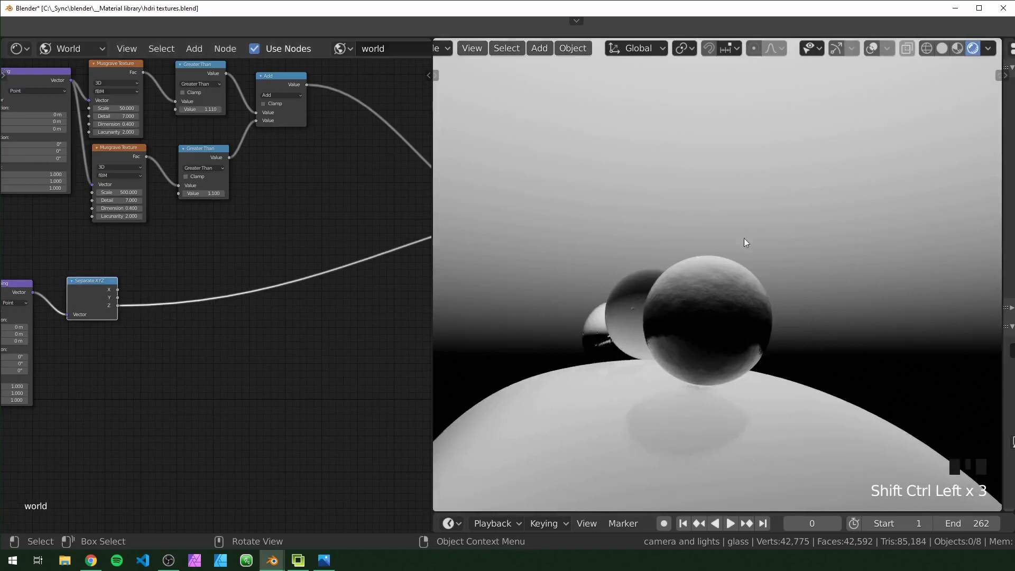
left_click_drag(585, 371, 276, 332)
Add a Mix node with Z as its factor, blending black to white
key("shift+a")
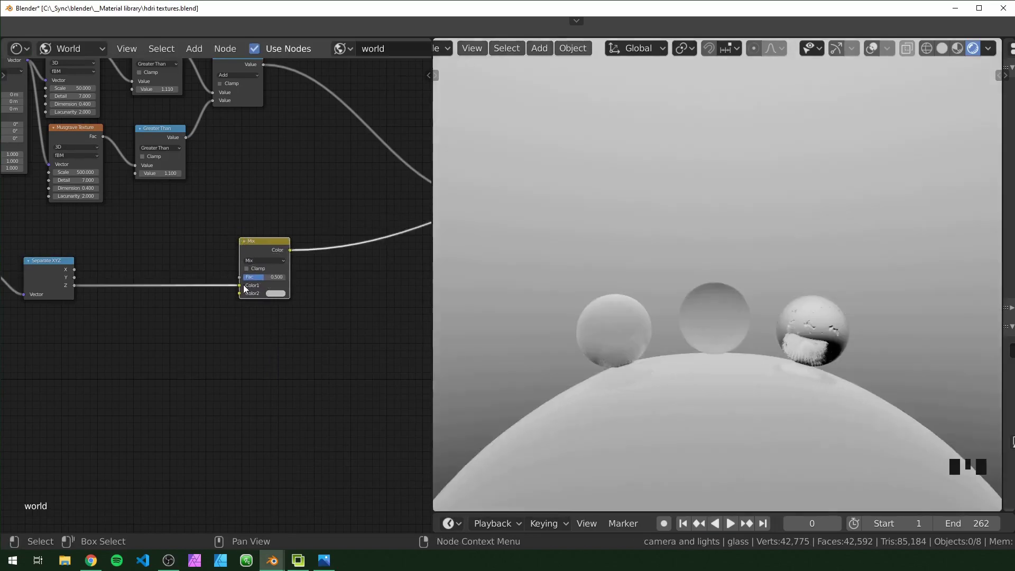
left_click_drag(238, 289, 206, 280)
middle_click(291, 291)
left_click(256, 281)
left_click(310, 232)
left_click(245, 291)
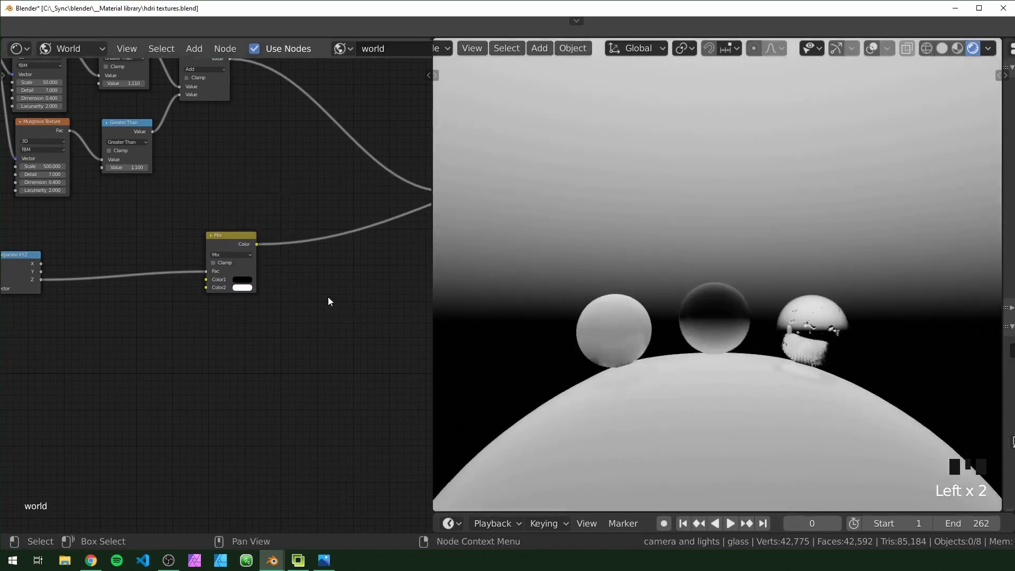
Plug the gradient Mix into the Add node's Color2 so it combines with the starfield
left_click_drag(330, 301, 86, 272)
left_click(86, 273)
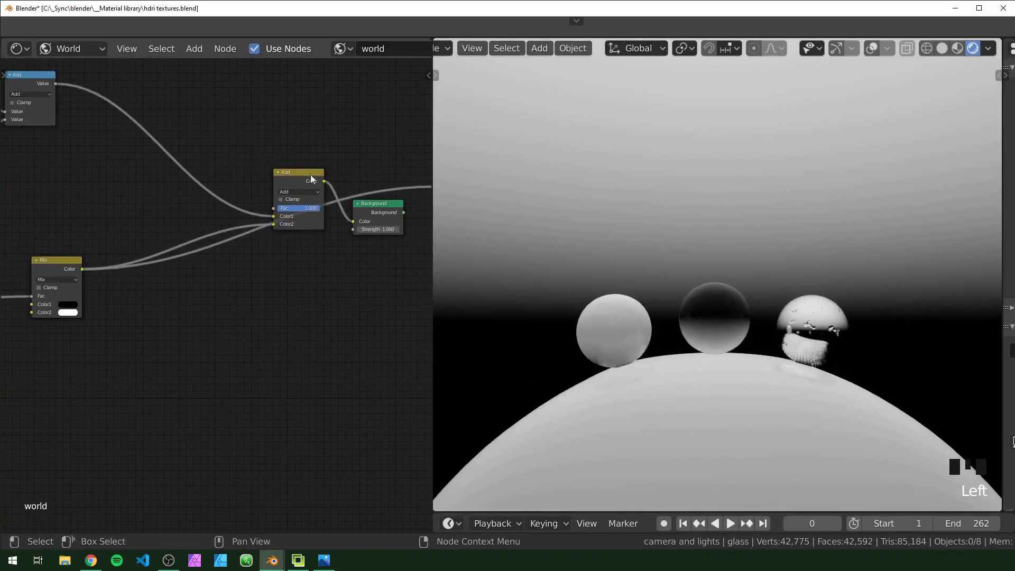
left_click(373, 222)
left_click_drag(755, 361, 211, 282)
left_click(211, 282)
left_click(205, 347)
key("shift+a")
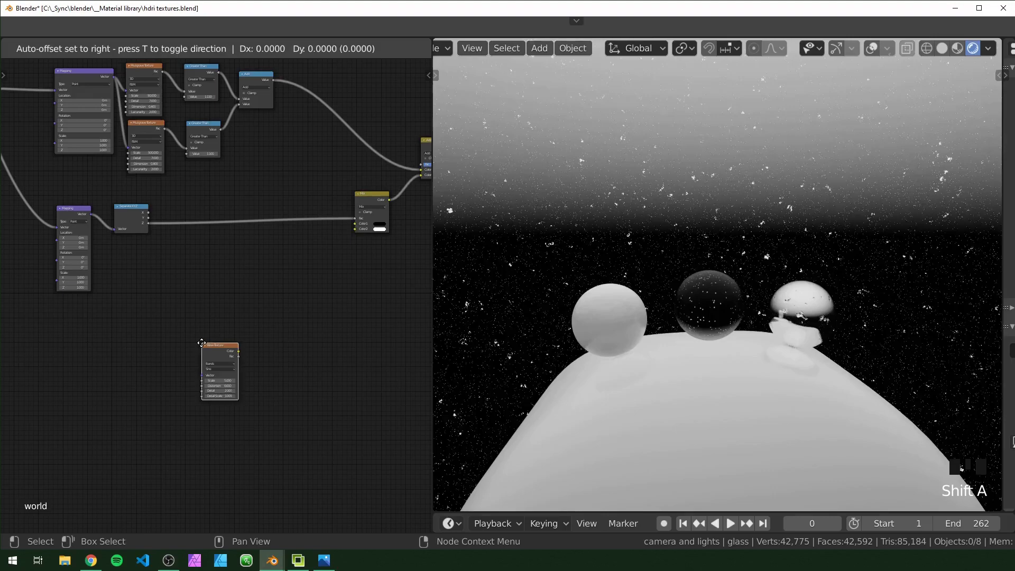
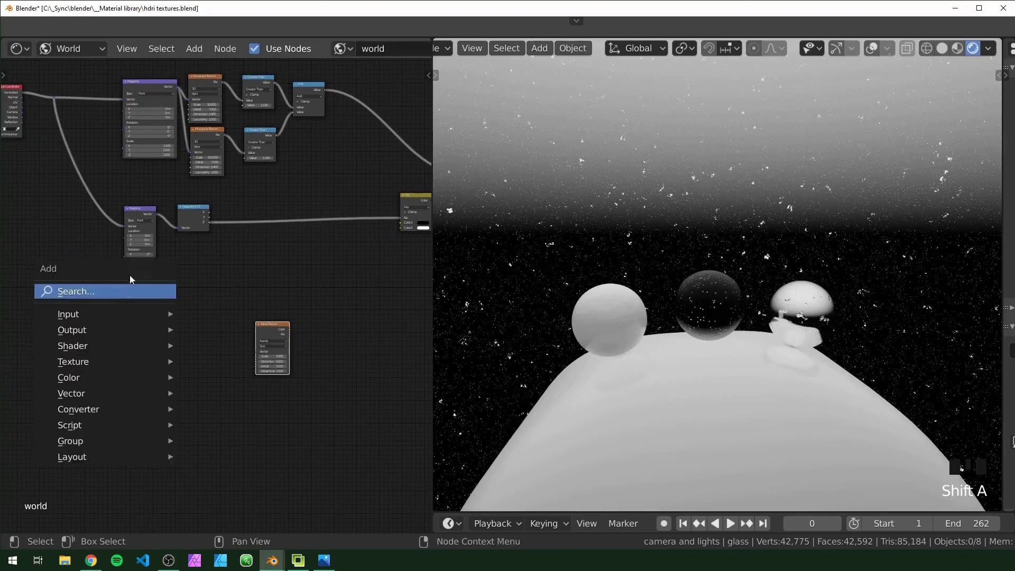
Add a third Mapping node fed by the Texture Coordinate node for the wave bands
left_click(141, 216)
key("shift+d")
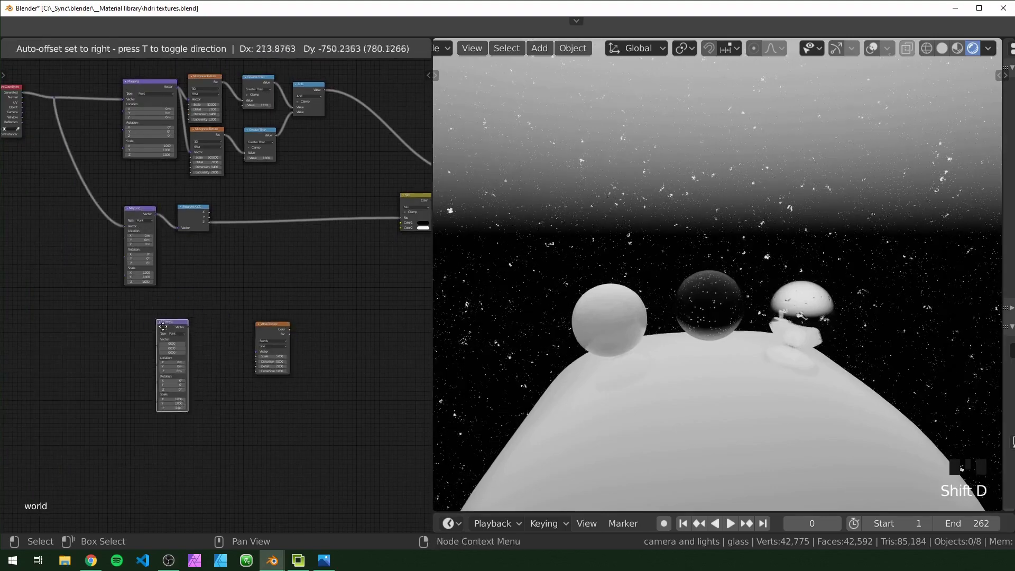
middle_click(83, 93)
left_click_drag(86, 93, 216, 324)
left_click_drag(217, 324, 300, 310)
left_click(300, 310)
left_click(284, 308)
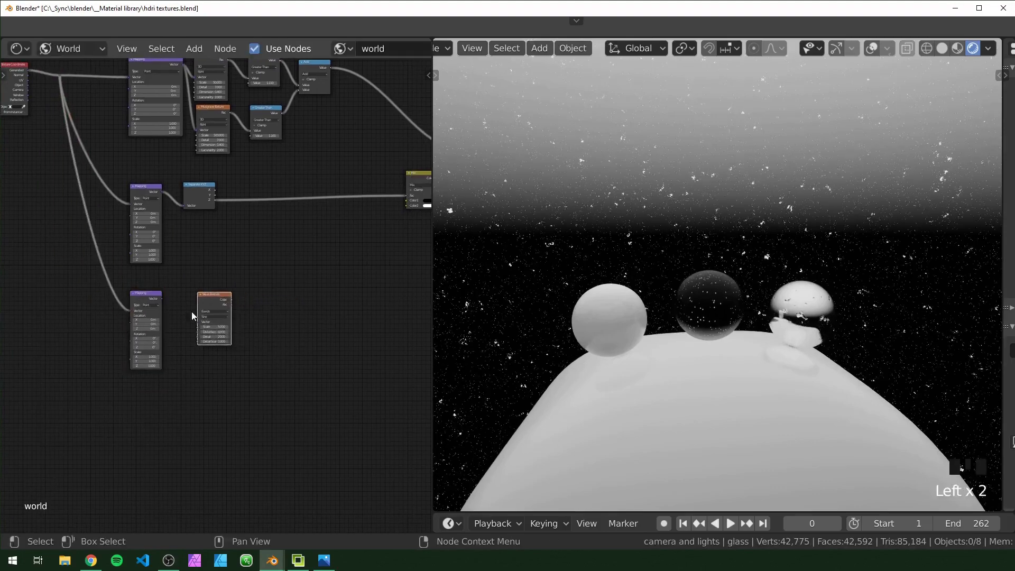
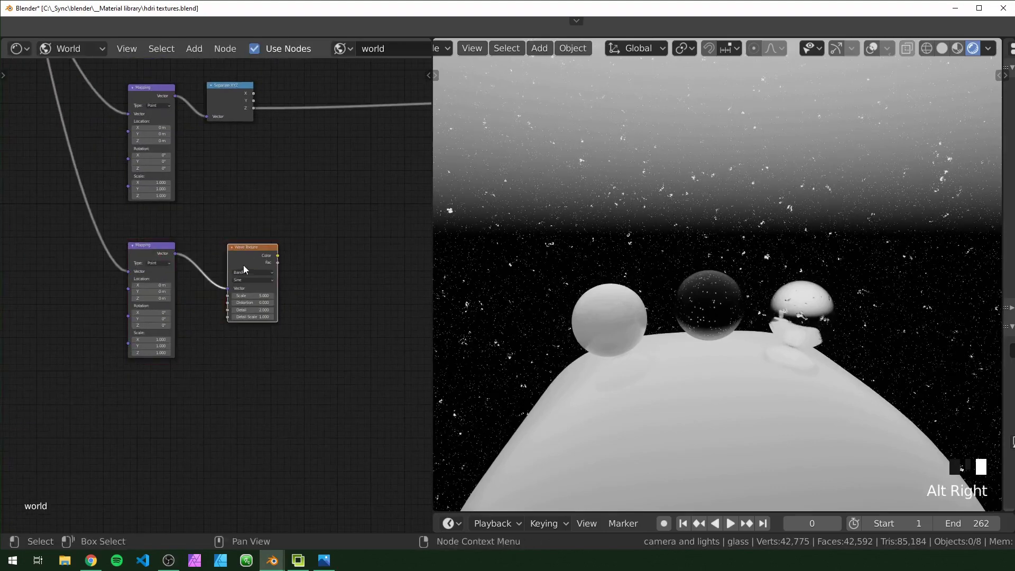
Connect the new Mapping into a Wave Texture and preview its banded stripes as the world
left_click(254, 253)
left_click_drag(755, 316, 747, 296)
scroll("down", 3)
left_click_drag(742, 317, 274, 346)
scroll("up", 3)
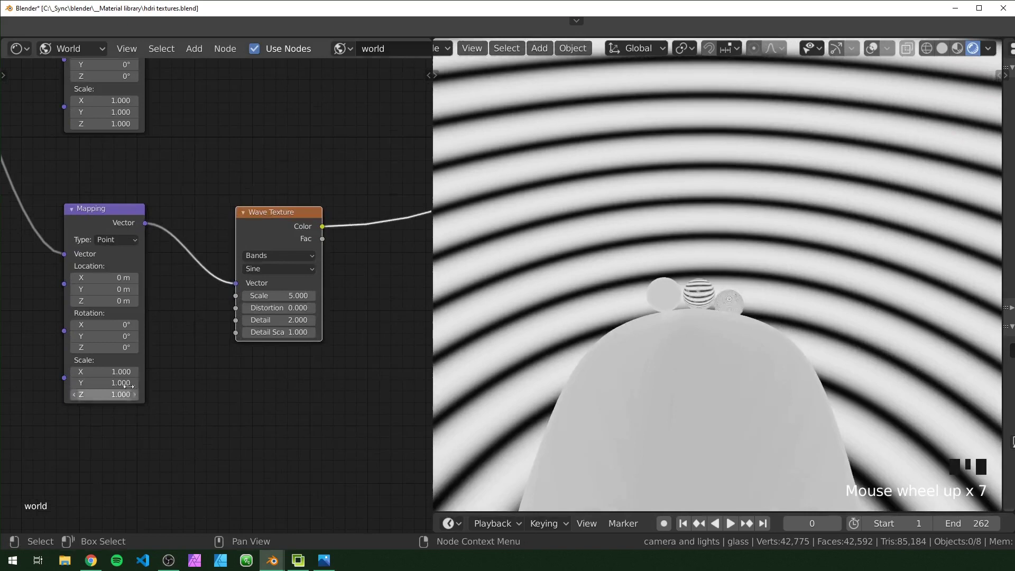
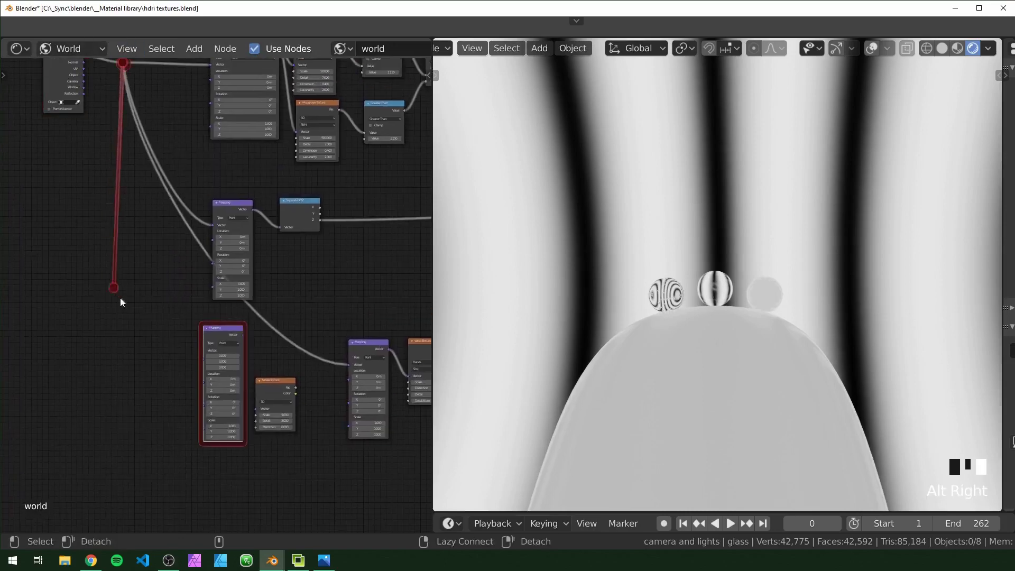
Route Noise Fac through Multiply 0.5 and Combine XYZ X into the wave Mapping location, noise scale 1
left_click_drag(307, 388, 287, 336)
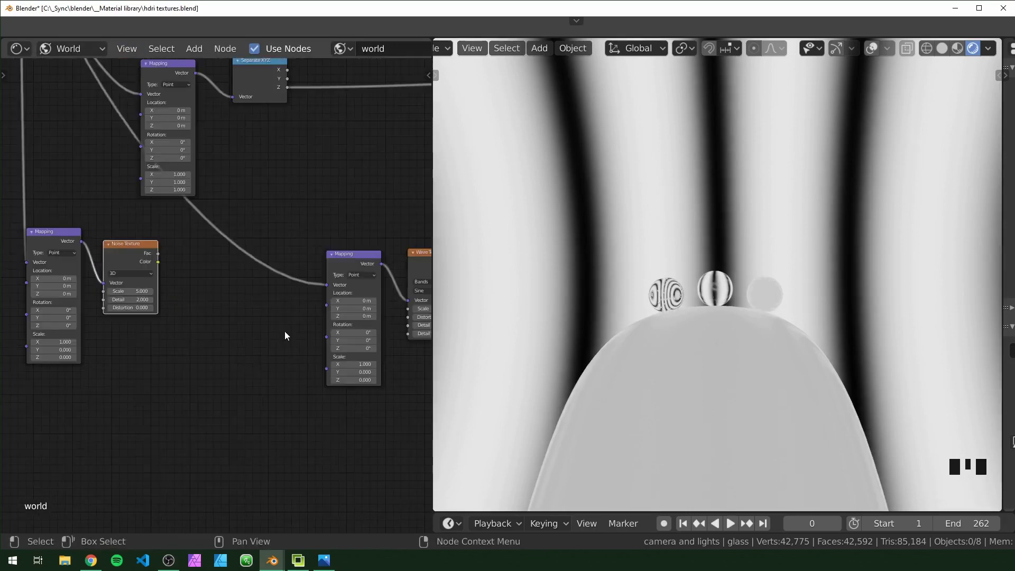
left_click(208, 313)
key("shift+a")
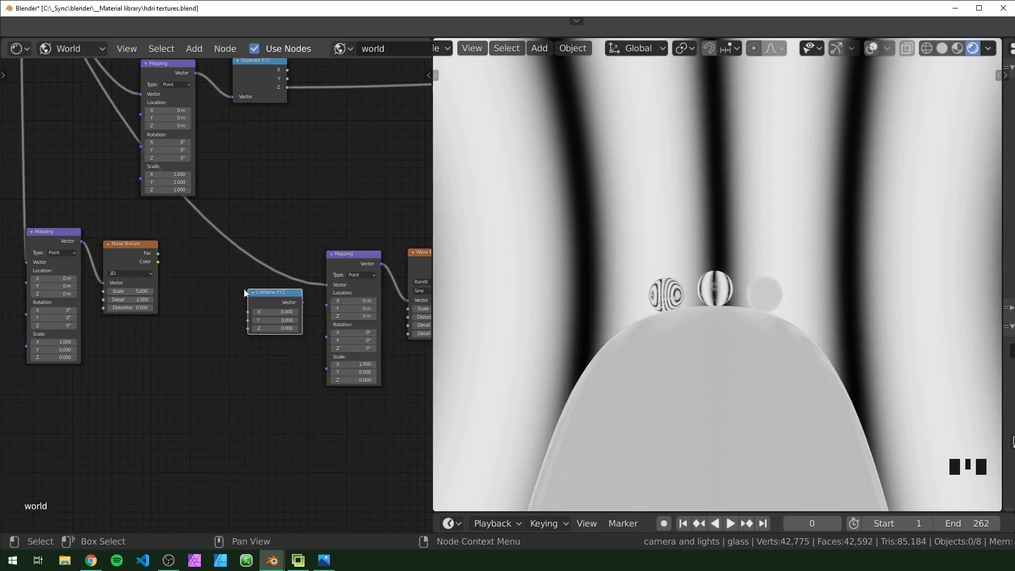
left_click(214, 318)
key("shift+a")
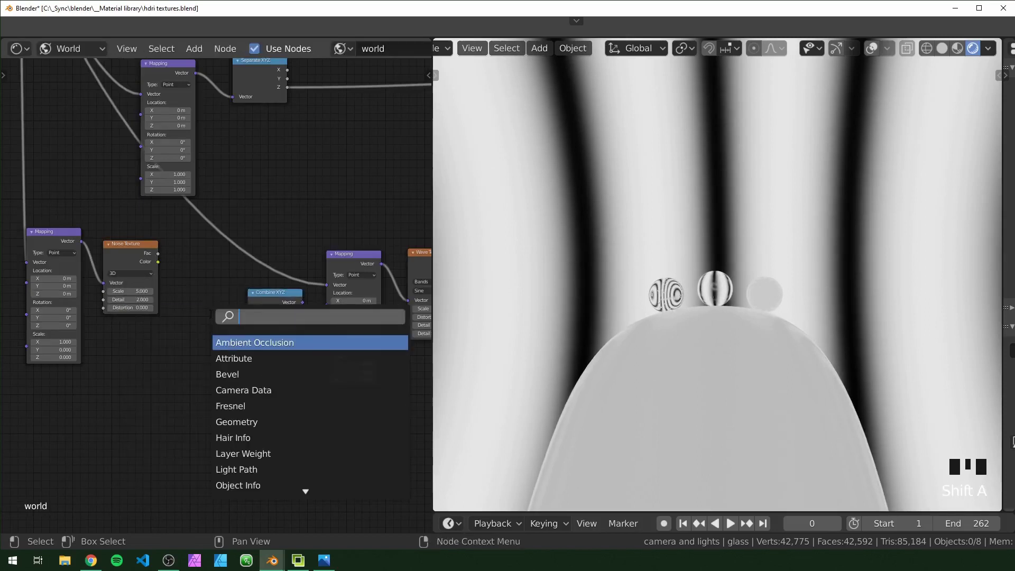
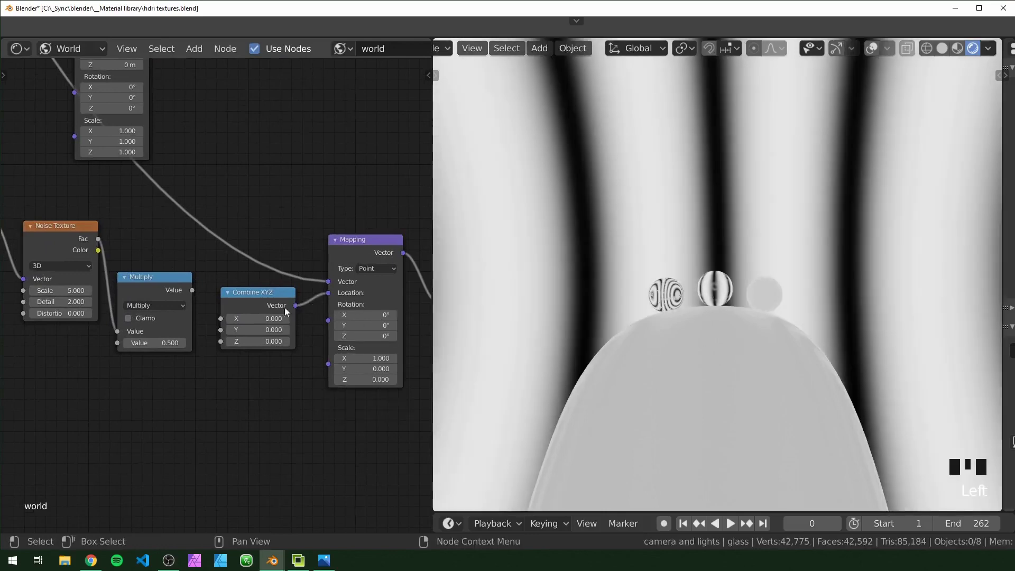
left_click(197, 292)
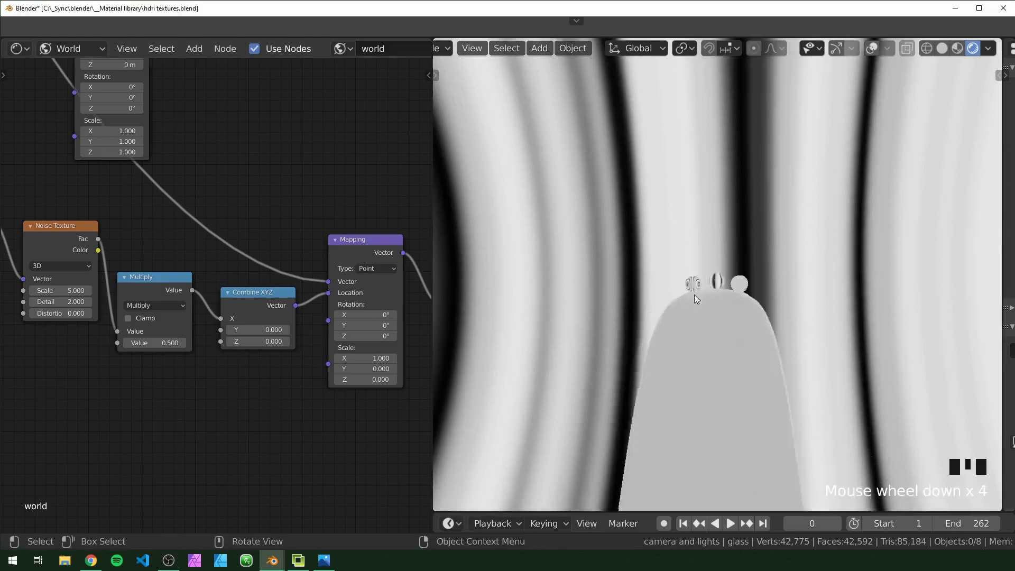
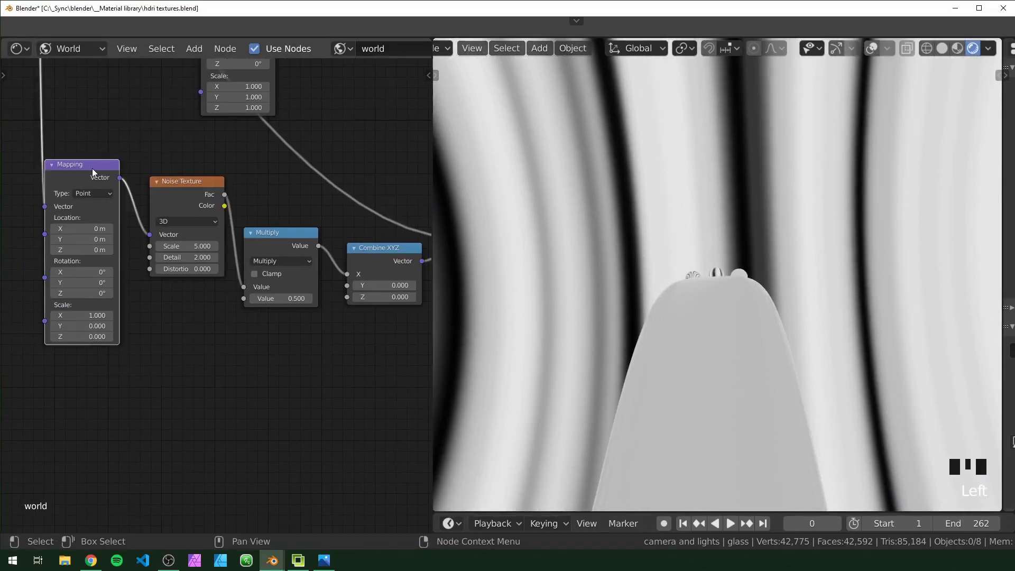
key("BackSpace")
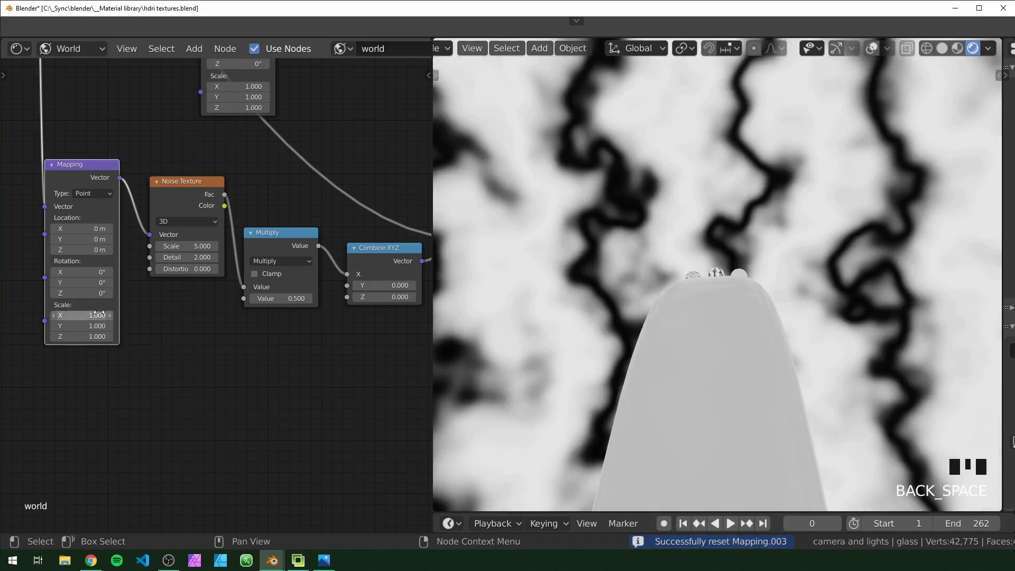
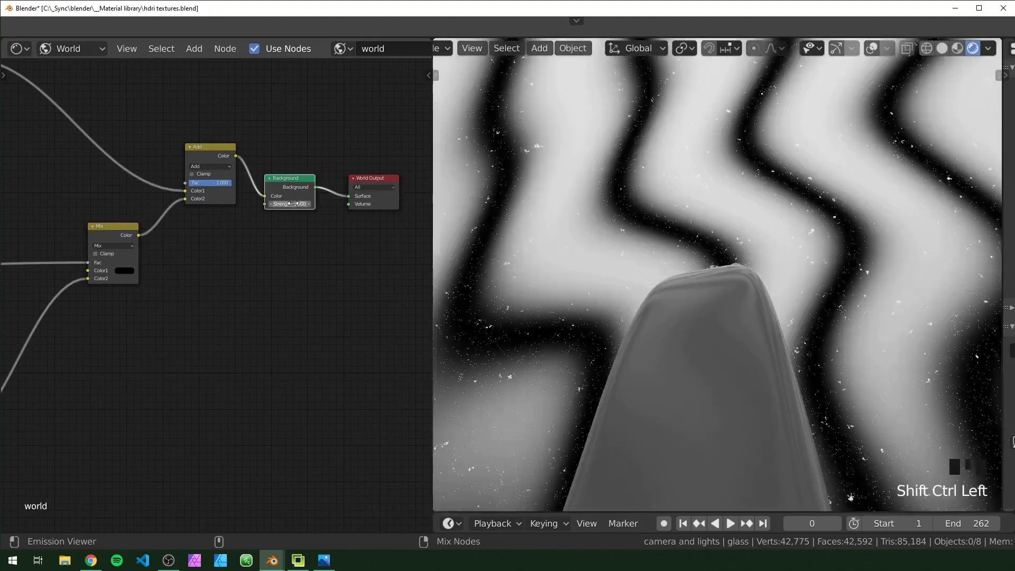
Wire the Wave Texture Fac into the gradient Mix's Color2 and insert a Math Add node
left_click_drag(664, 339, 782, 343)
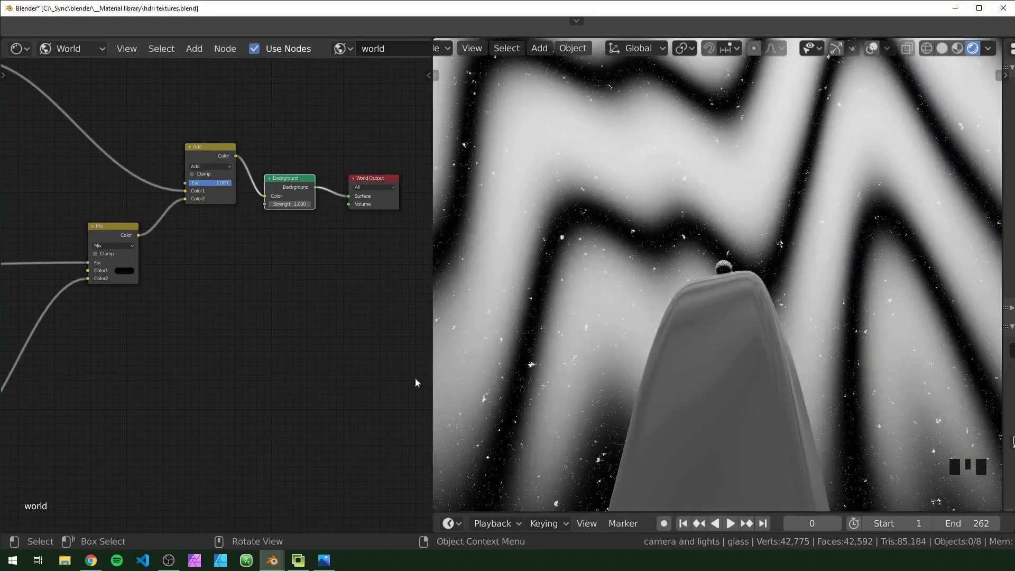
left_click_drag(238, 363, 325, 341)
left_click(325, 341)
Switch the Math node to Power with exponent 5.7, leaving narrow white streaks among the stars
key("shift+a")
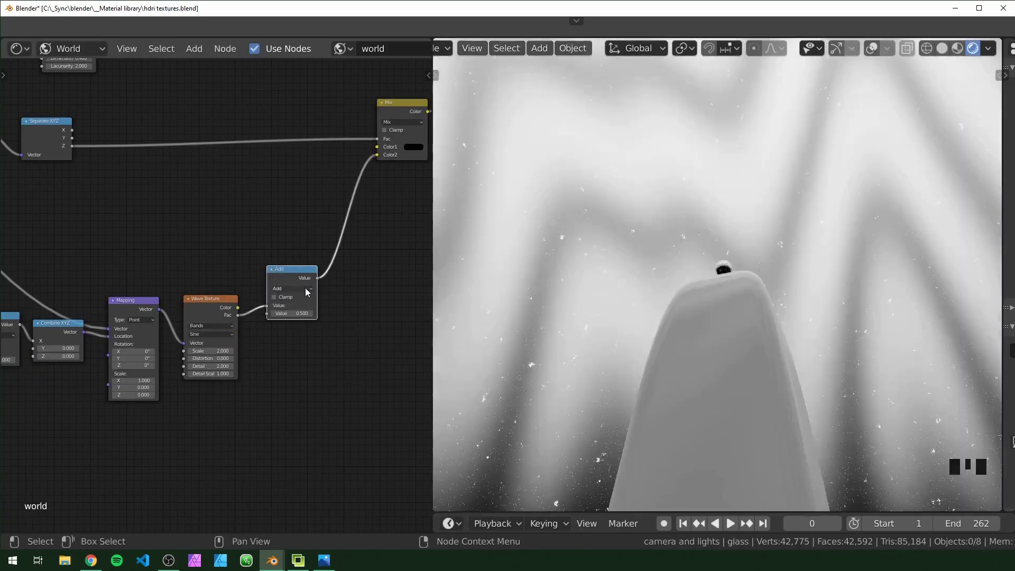
left_click(308, 292)
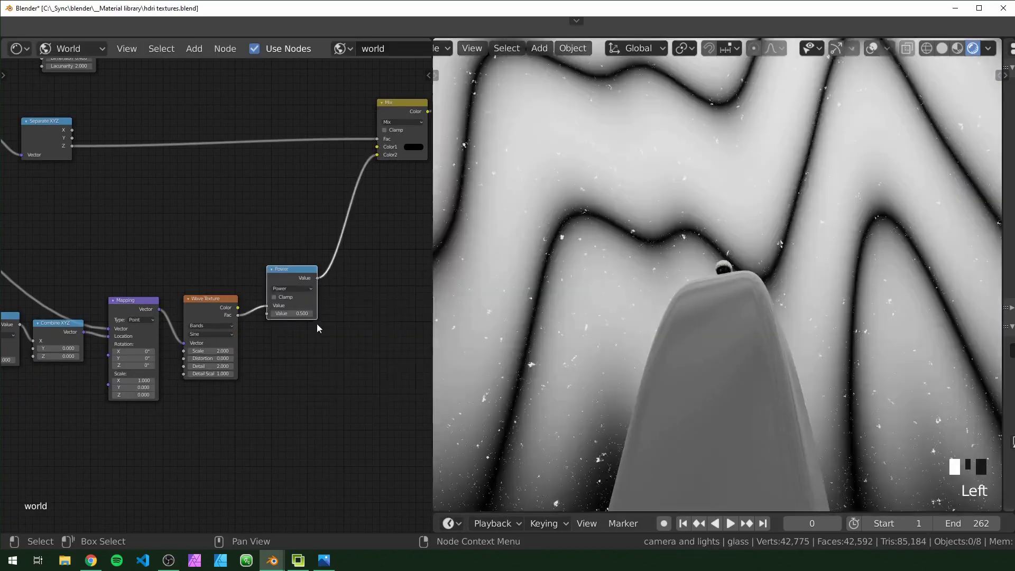
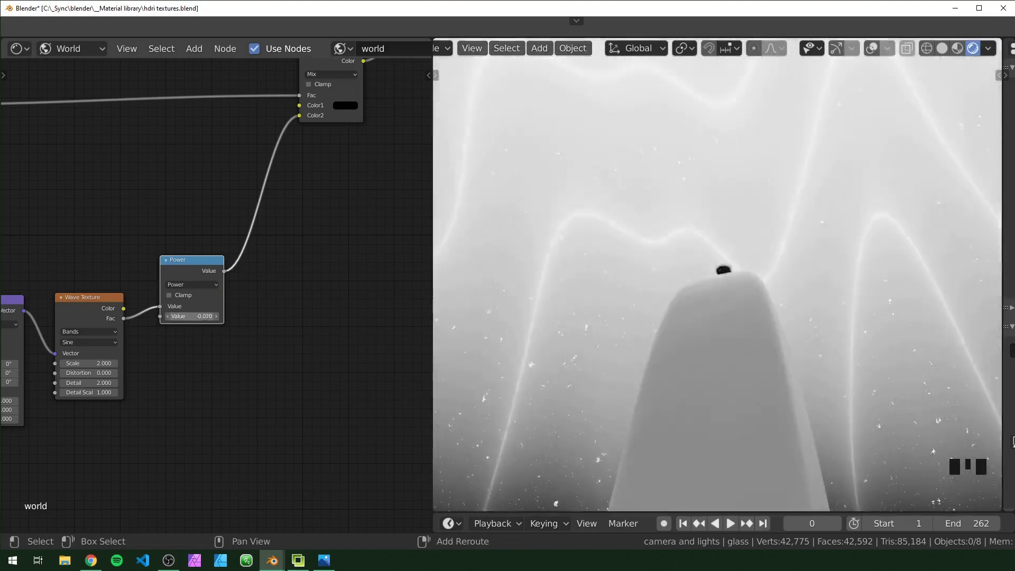
key("shift+a")
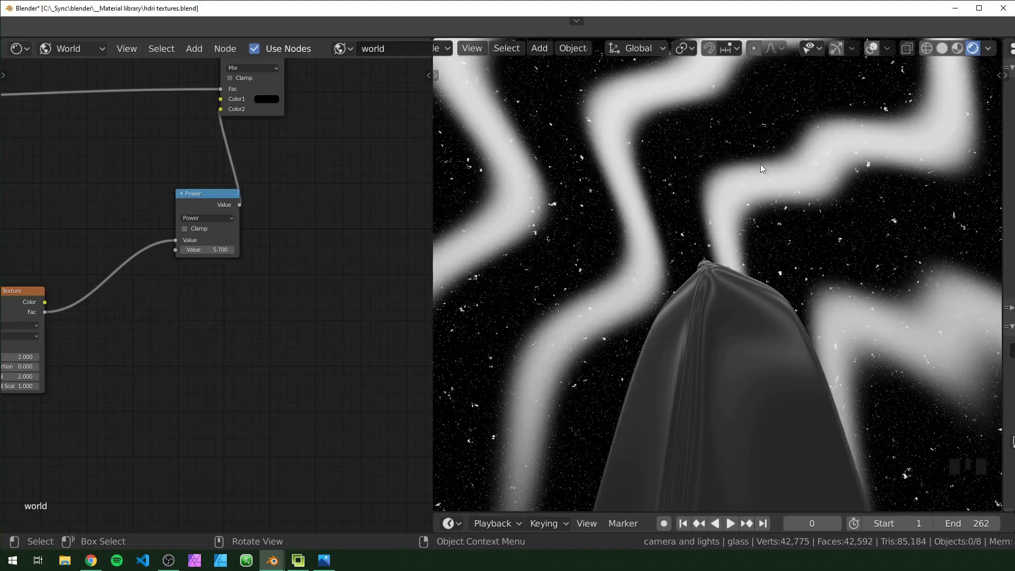
scroll("up", 3)
left_click(253, 362)
key("shift+a")
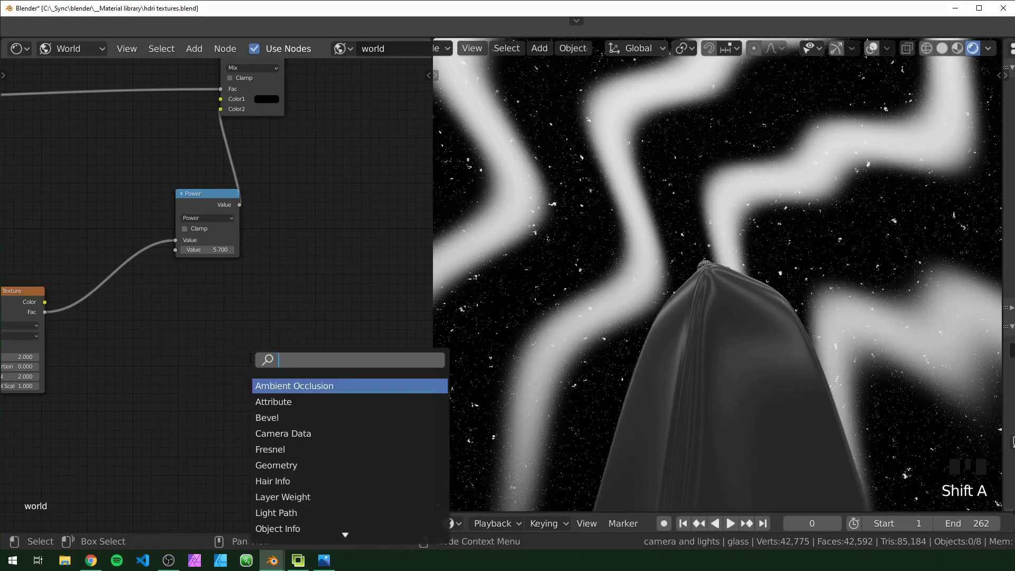
Insert RGB Curves before Power, bend its curve into a steep falloff, and set Power to 1.51
key("Down")
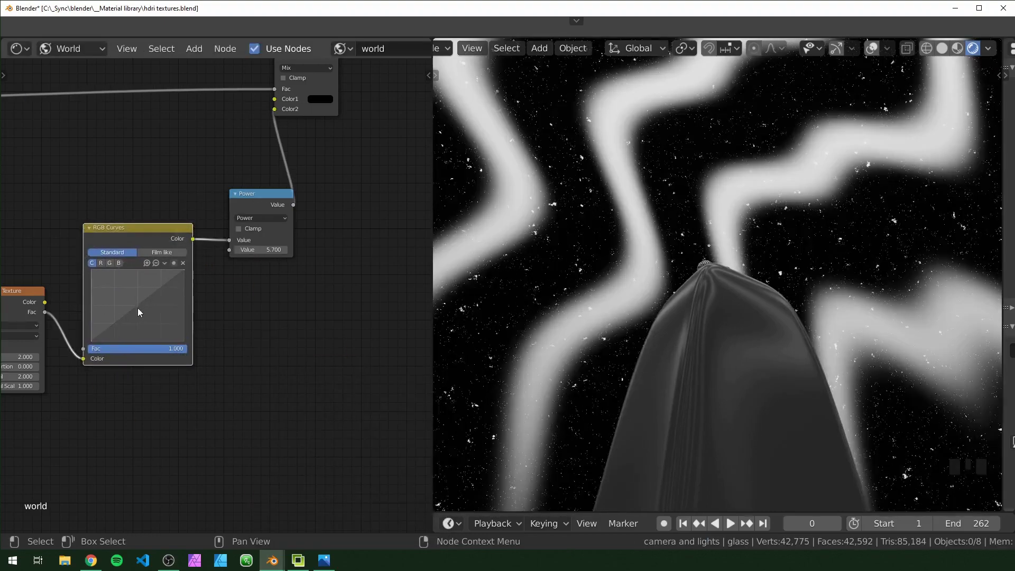
left_click_drag(140, 310, 150, 234)
key("BackSpace")
scroll("up", 3)
middle_click(153, 326)
left_click_drag(156, 299, 642, 156)
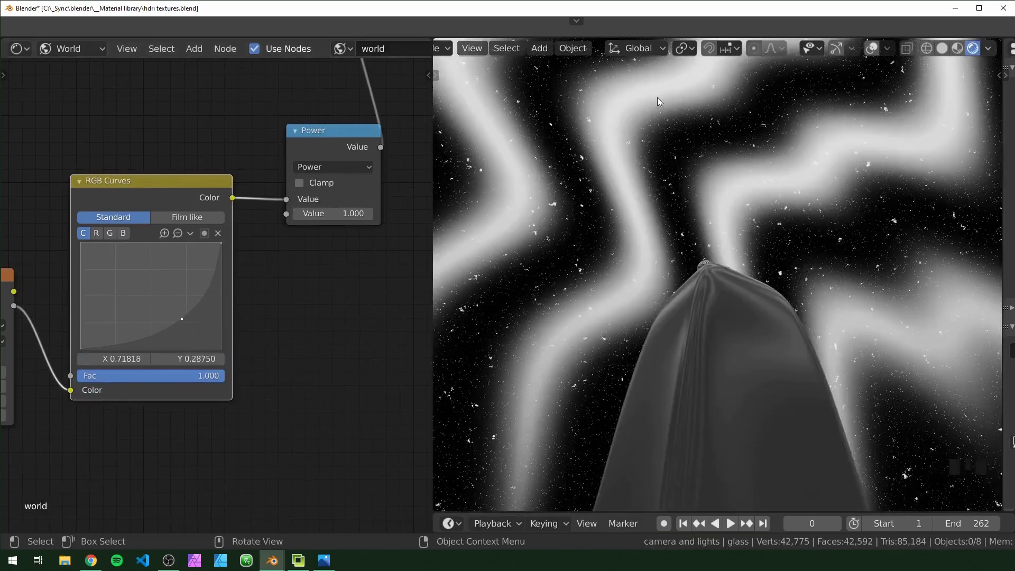
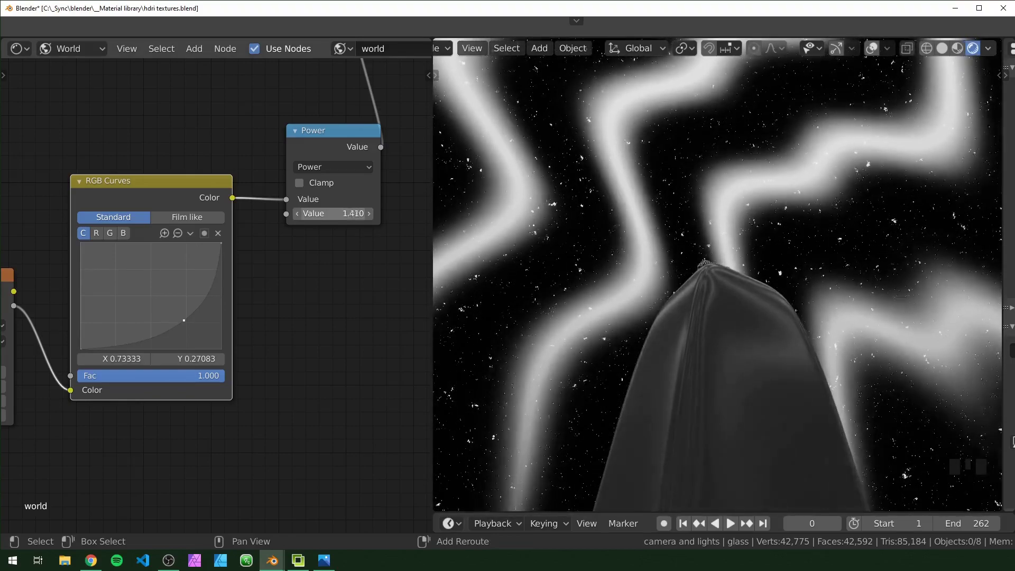
scroll("down", 3)
Frame the gradient Mix and final Add nodes together in the node editor
left_click_drag(767, 324, 740, 347)
scroll("up", 3)
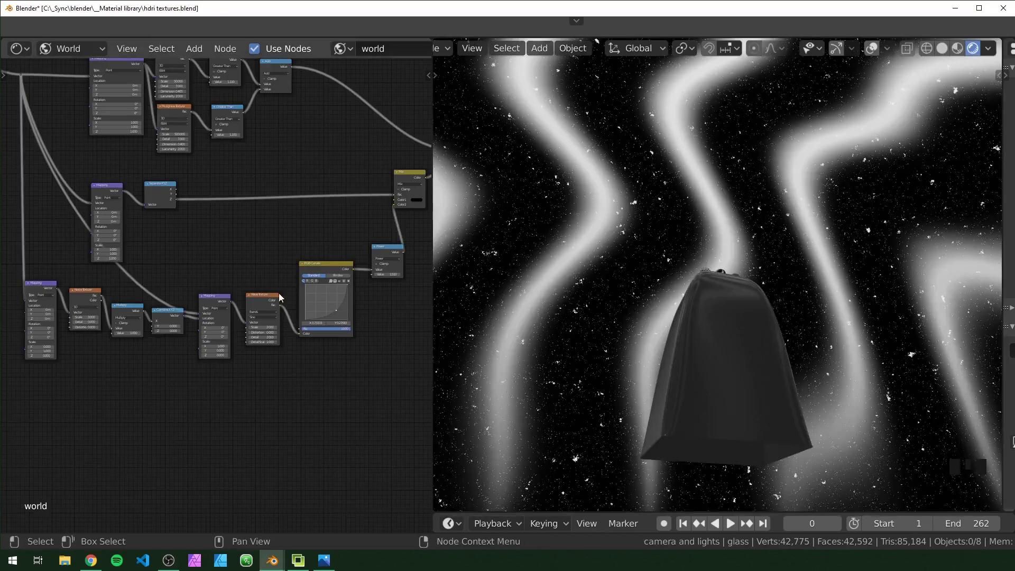
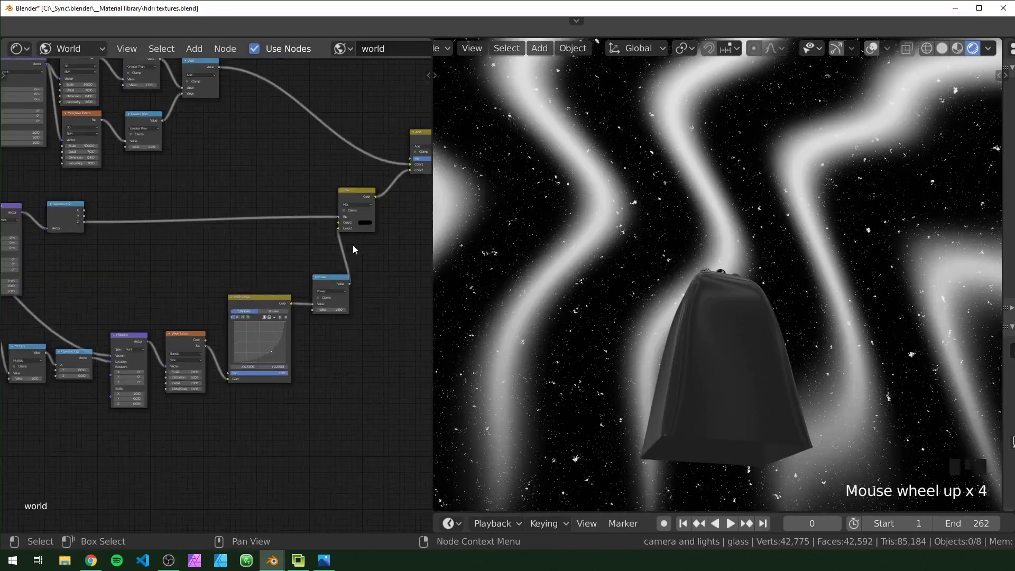
left_click_drag(362, 256, 333, 221)
left_click(332, 221)
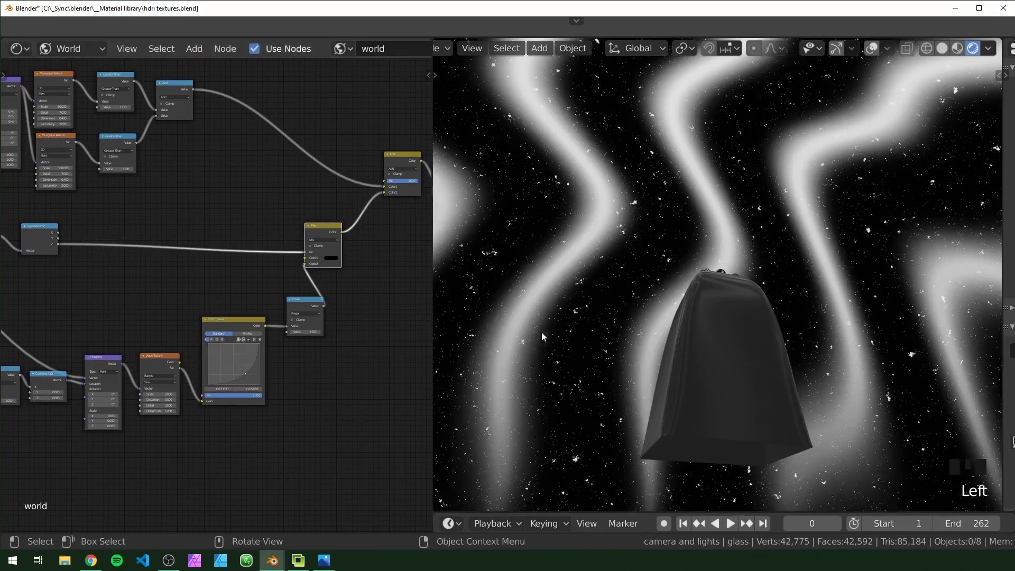
left_click_drag(307, 249, 338, 308)
scroll("up", 3)
left_click_drag(339, 308, 208, 256)
left_click(208, 256)
Add a black-to-white Mix taking the band mix as Fac and feeding the Add node's Color2
key("shift+d")
left_click(221, 253)
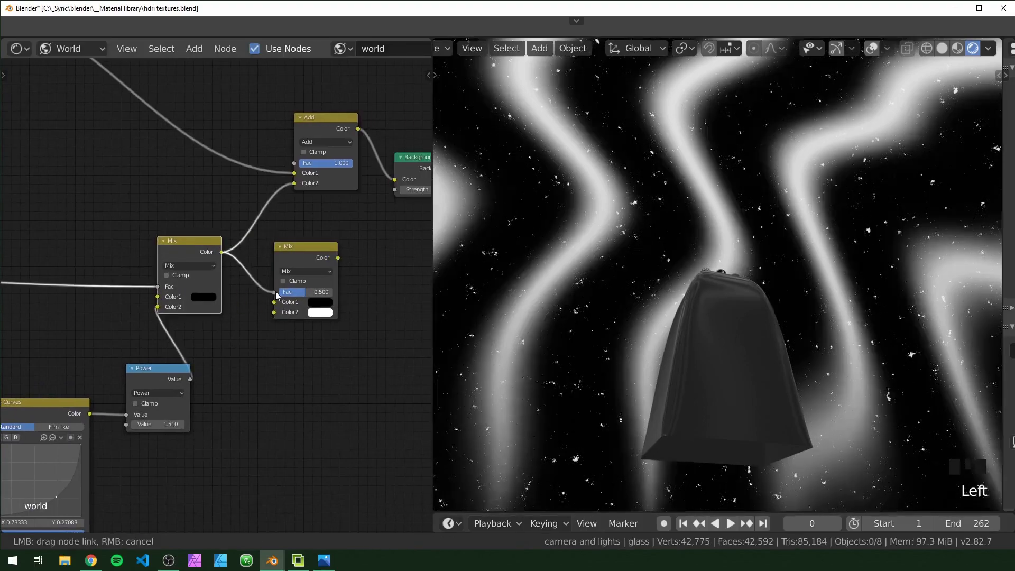
left_click(339, 263)
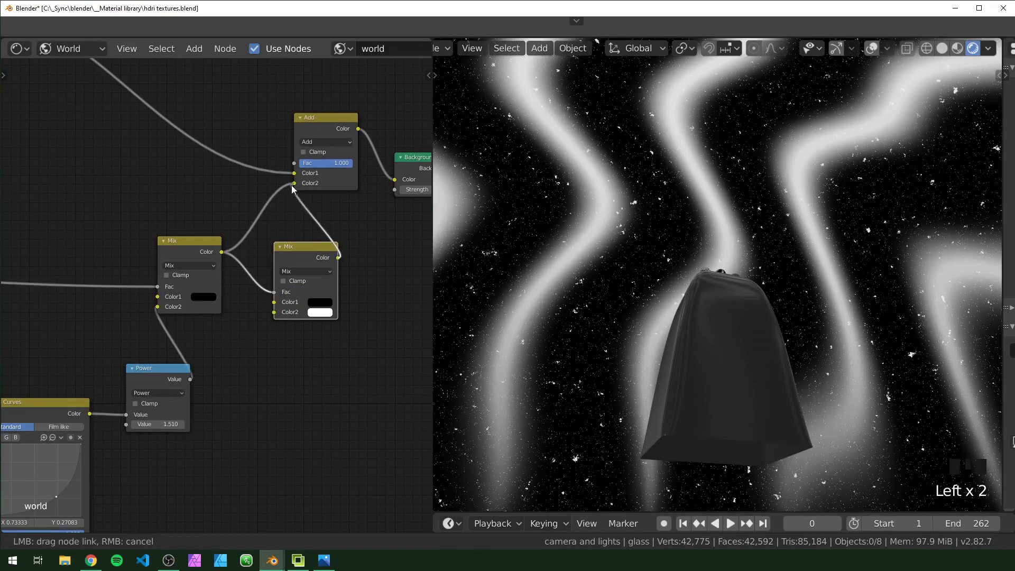
left_click_drag(310, 256, 310, 290)
Set the new Mix node's white Color2 to bright green, tinting the aurora bands green
left_click(311, 291)
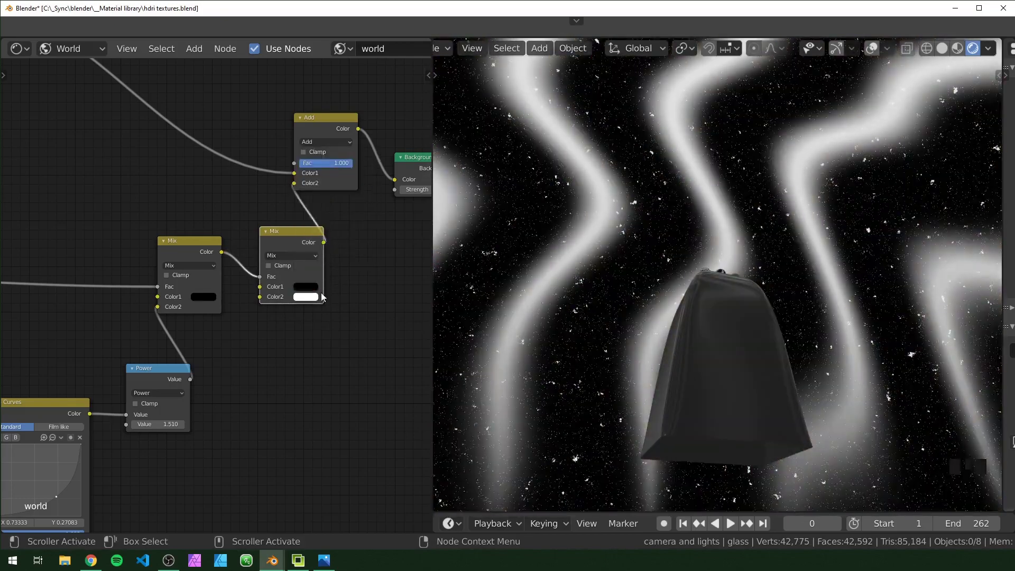
left_click(316, 299)
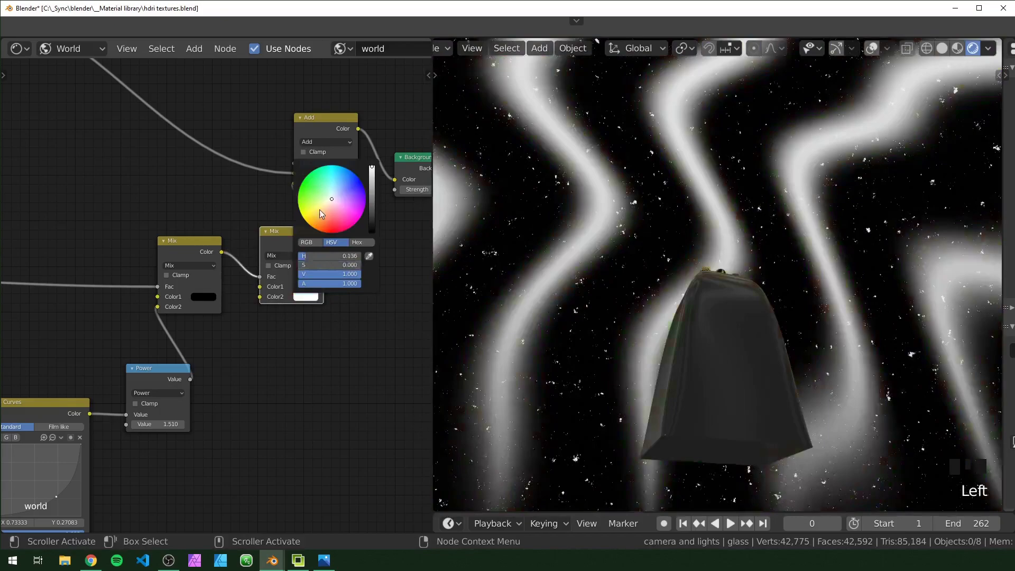
scroll("up", 3)
left_click(338, 267)
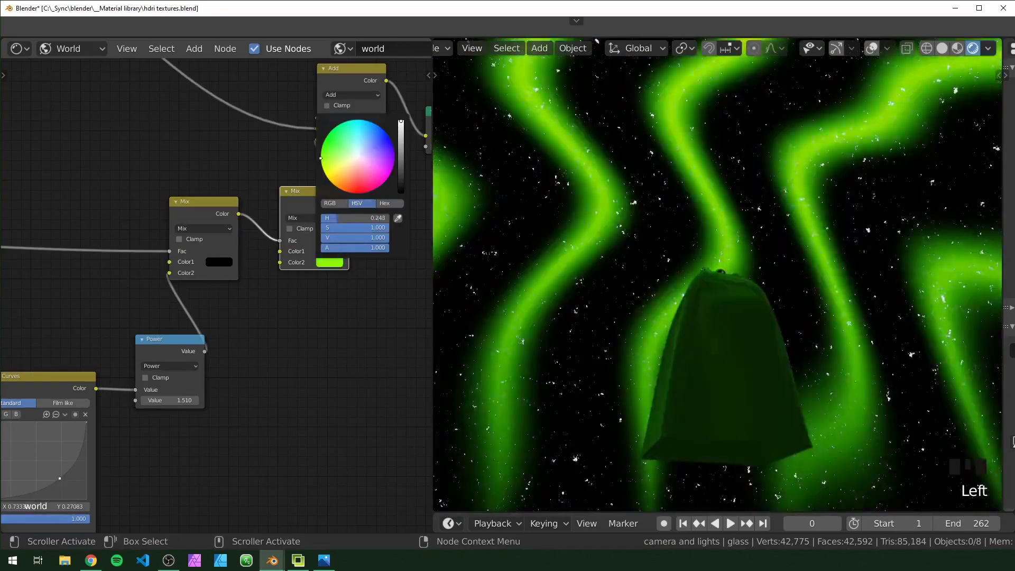
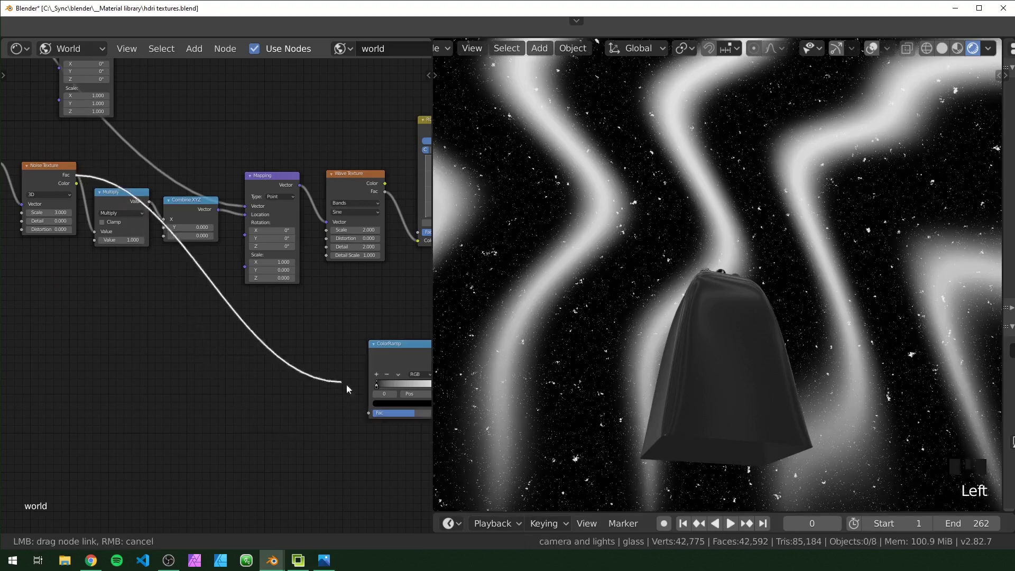
Drive a ColorRamp from Noise Fac with a blue stop 0 and vivid green stop 1 for the aurora
left_click_drag(371, 397, 273, 371)
scroll("down", 3)
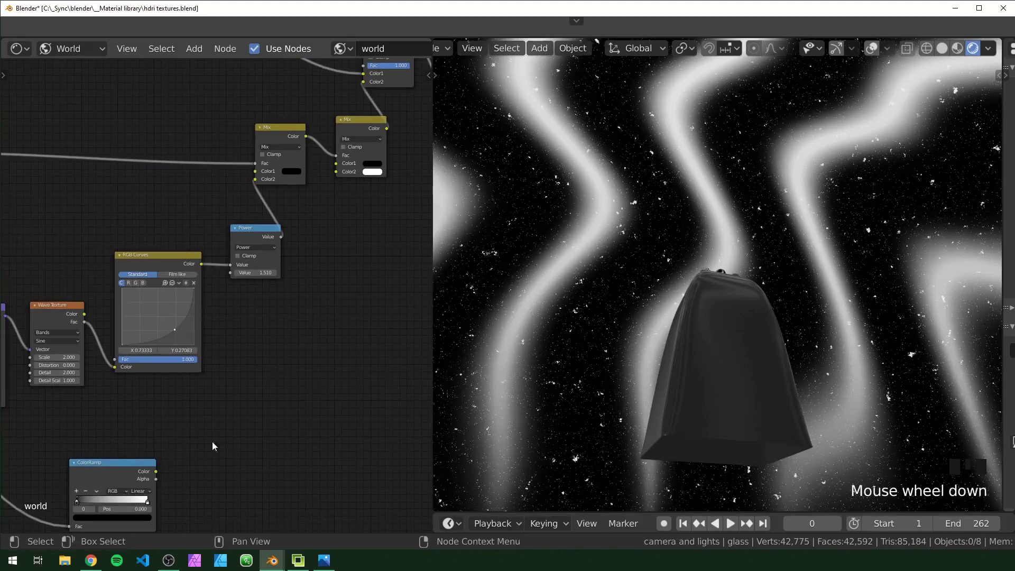
left_click(159, 475)
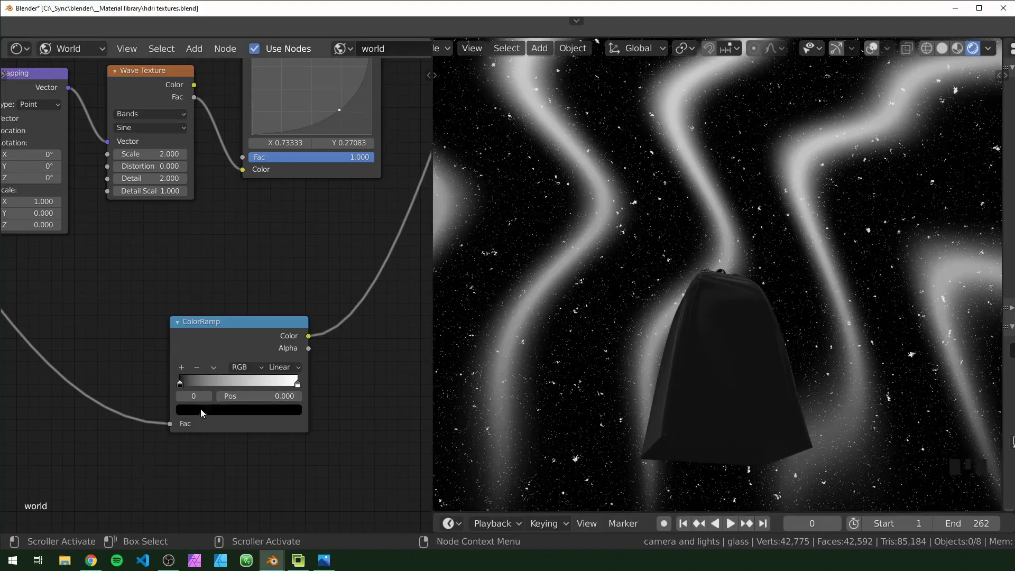
left_click(206, 414)
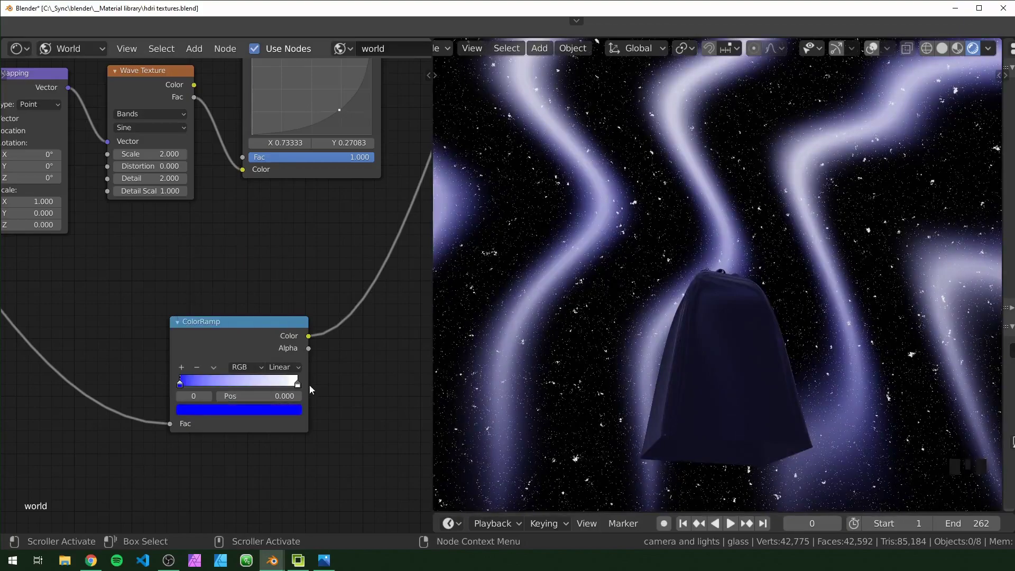
left_click_drag(302, 390, 299, 414)
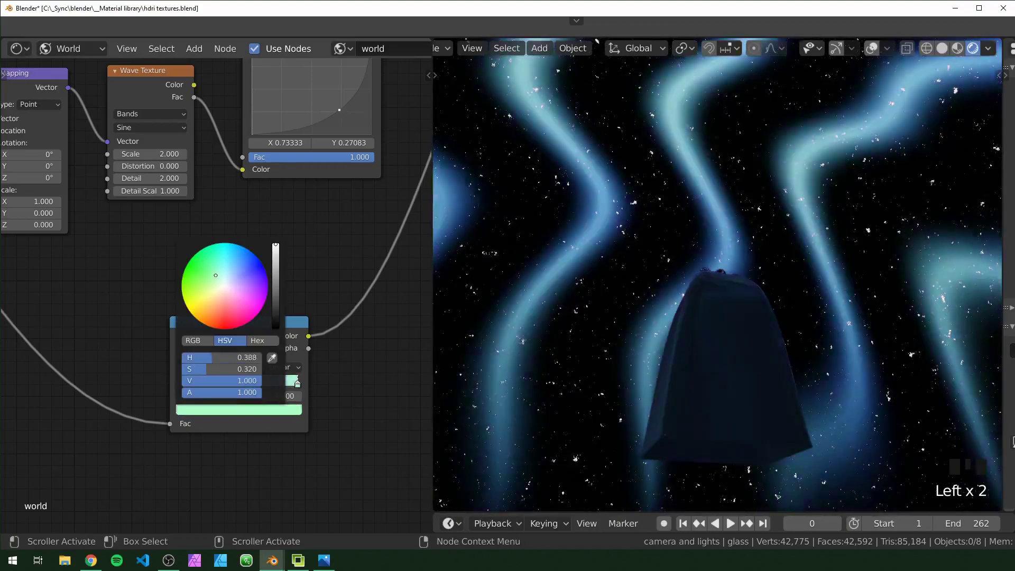
left_click_drag(737, 258, 210, 336)
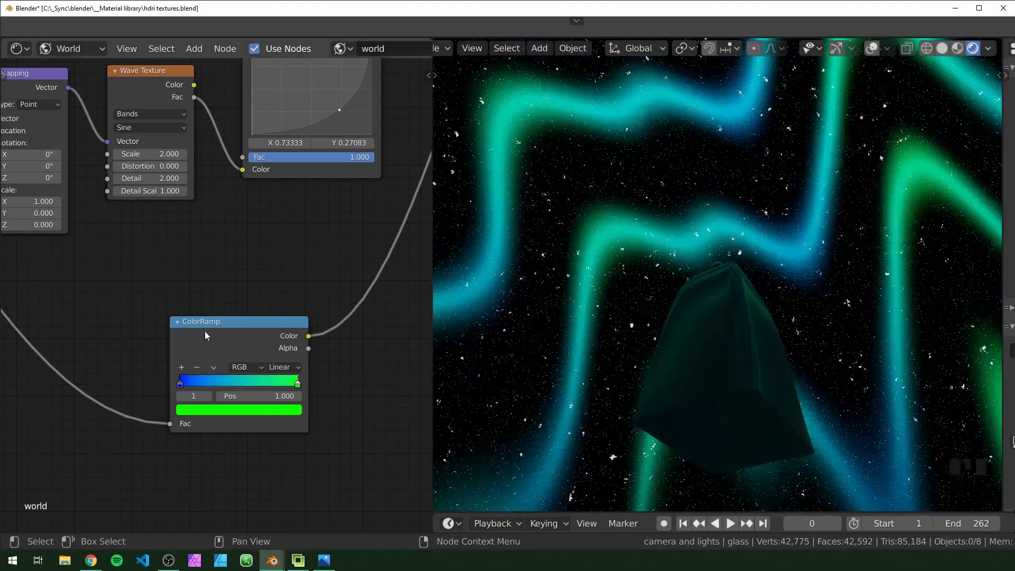
scroll("down", 3)
scroll("up", 3)
Add a colour Mix node with a green first colour and dark blue second colour for the aurora
left_click(266, 385)
key("shift+a")
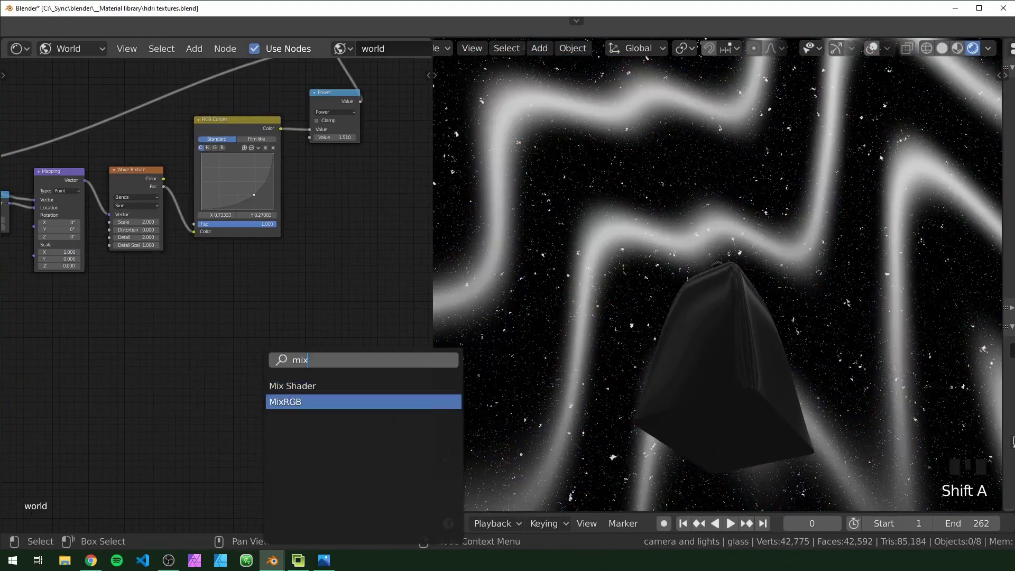
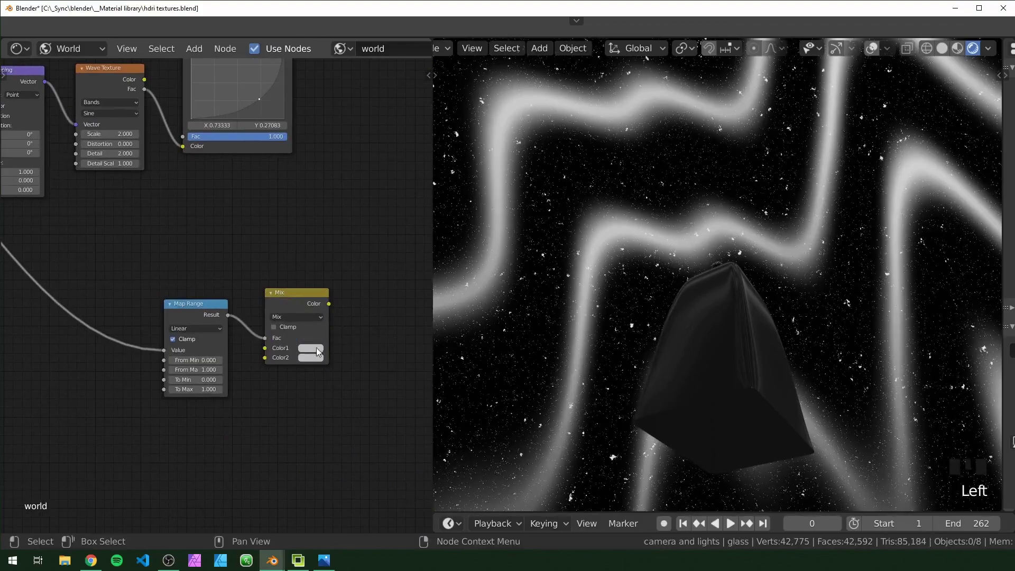
left_click(320, 355)
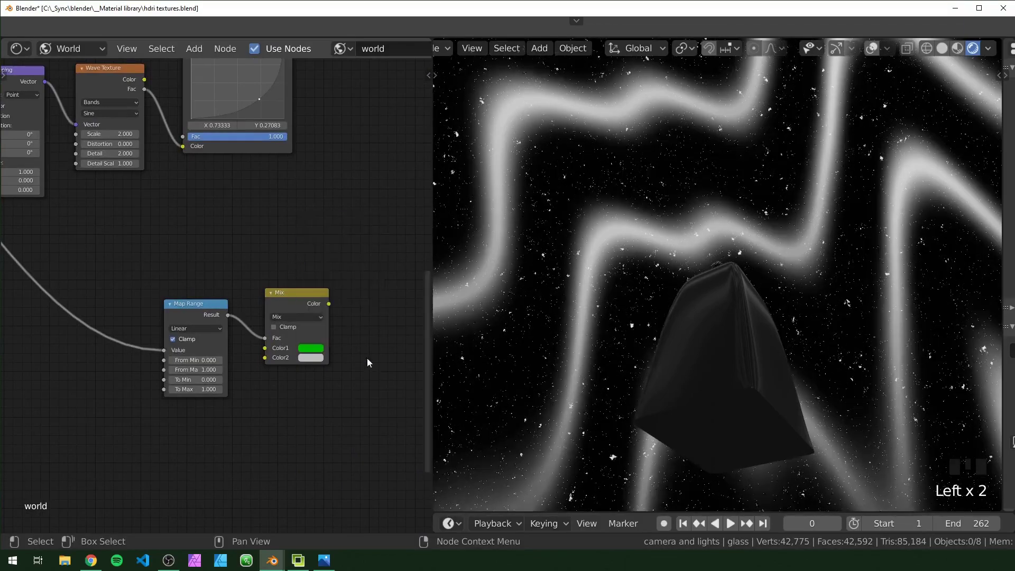
left_click(314, 360)
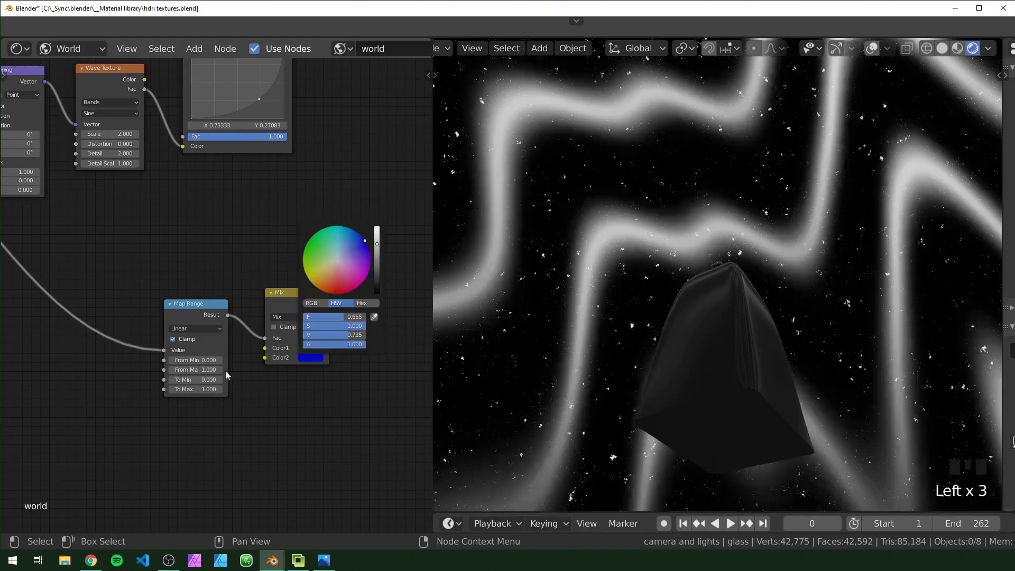
left_click(306, 352)
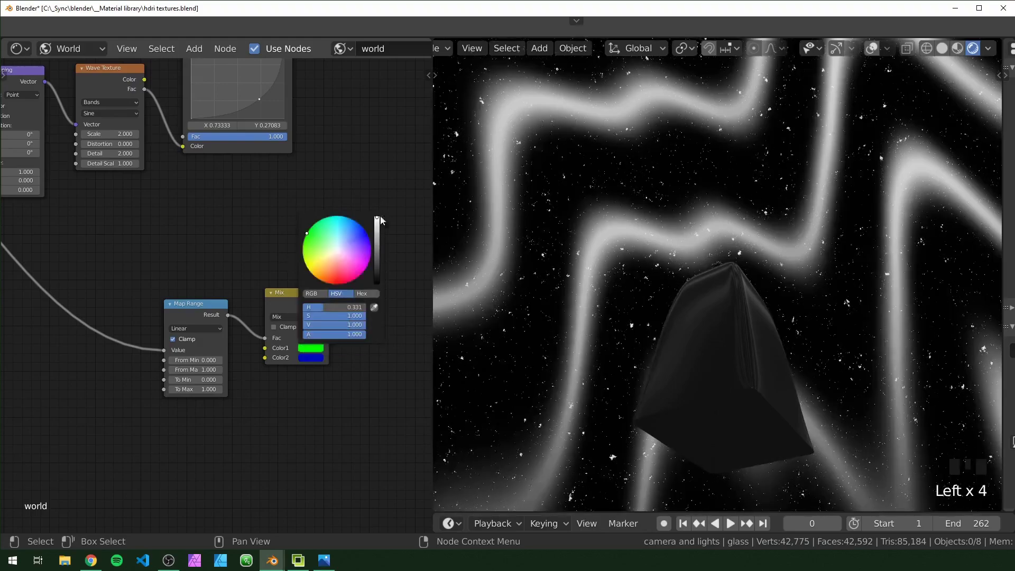
left_click_drag(290, 279, 191, 377)
left_click(191, 378)
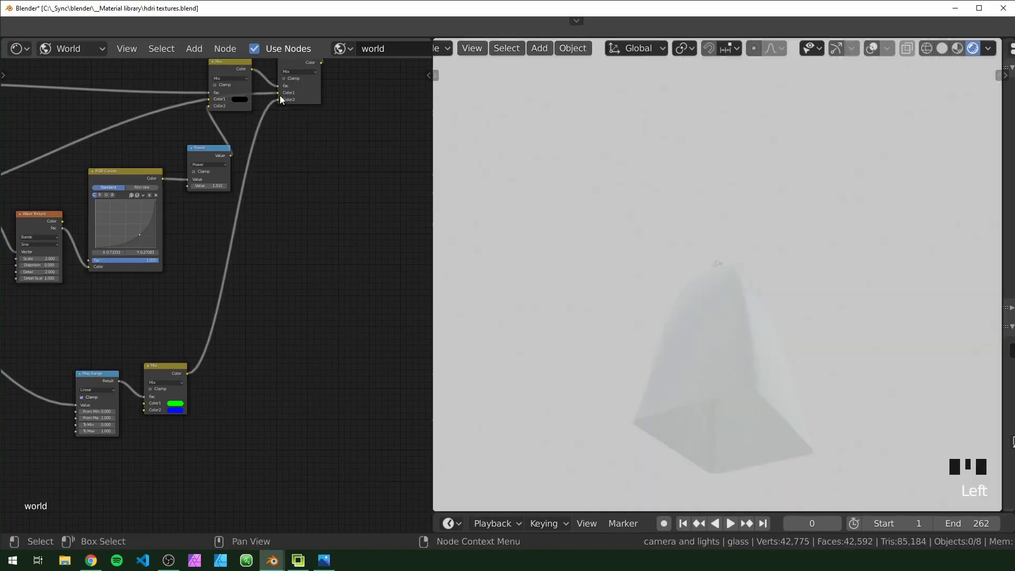
Feed the aurora colour Mix into the upper Mix node's Color1 so teal bands glow over the stars
left_click(280, 96)
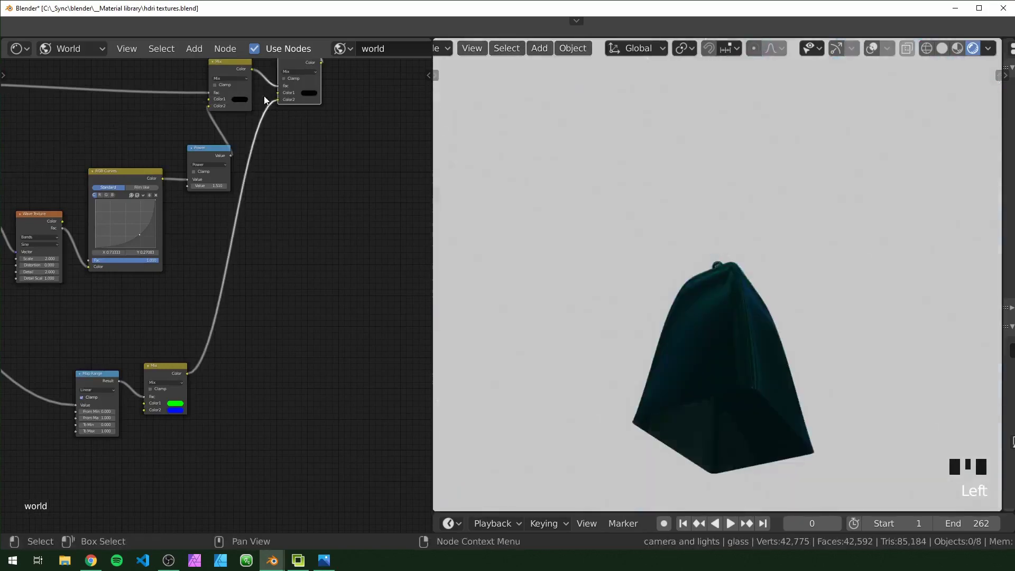
middle_click(254, 328)
scroll("up", 3)
middle_click(224, 393)
scroll("up", 3)
left_click(247, 379)
Place a Value node at 0.5 and add a Math Add node beside it
key("shift+a")
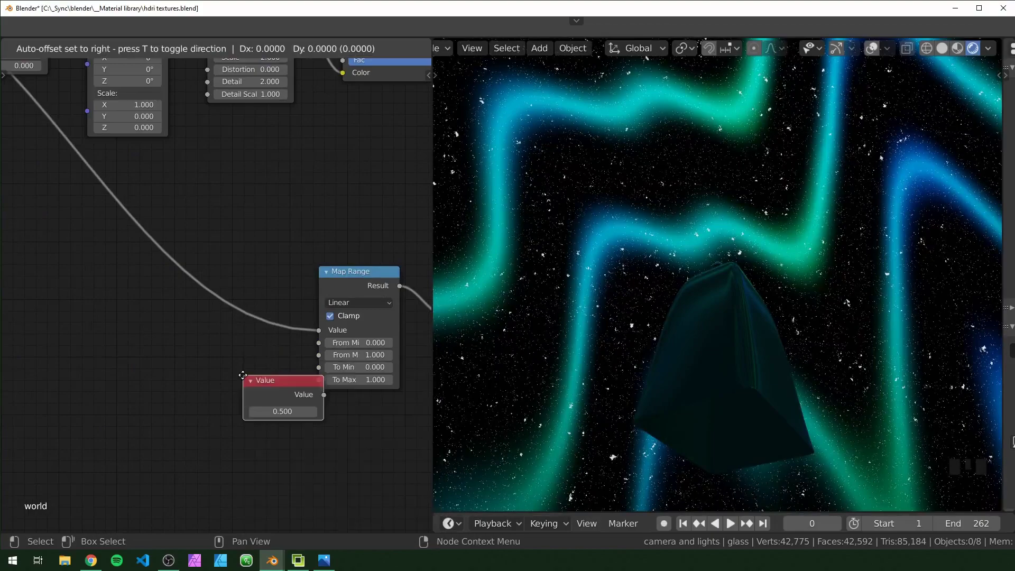
left_click(259, 435)
key("shift+a")
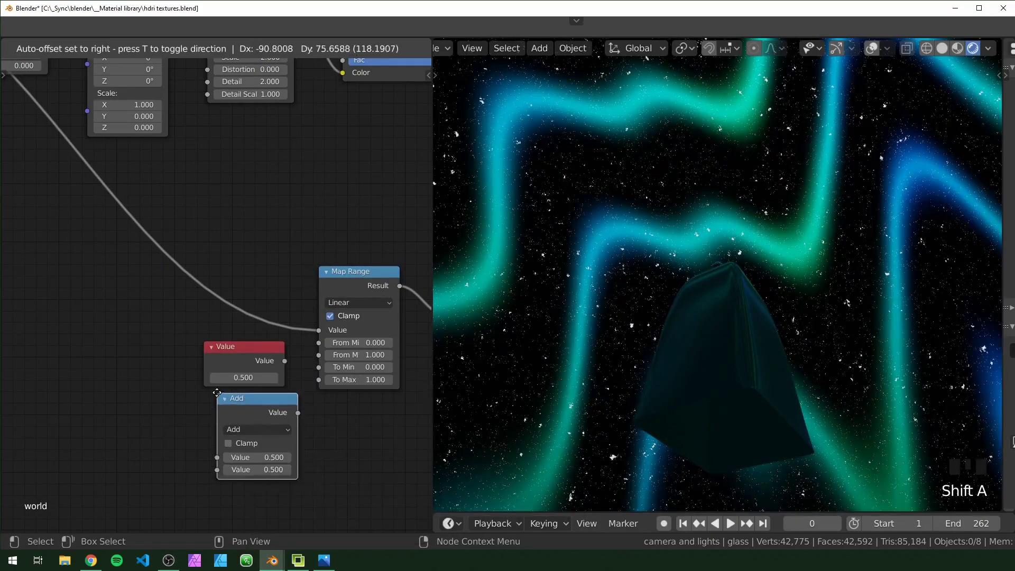
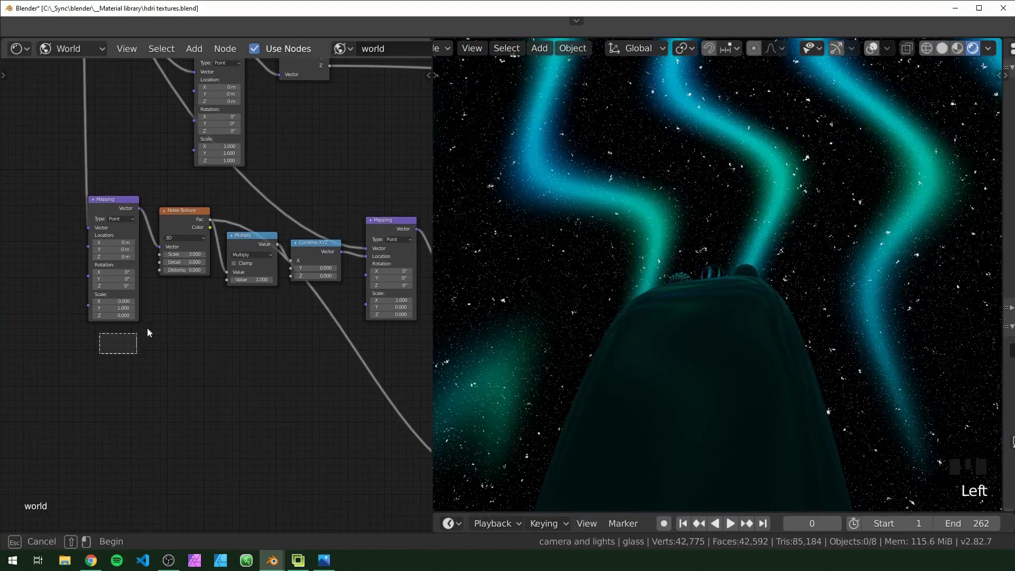
Duplicate the Noise Texture and Multiply nodes and link the copy into Combine XYZ Y
double_click(204, 311)
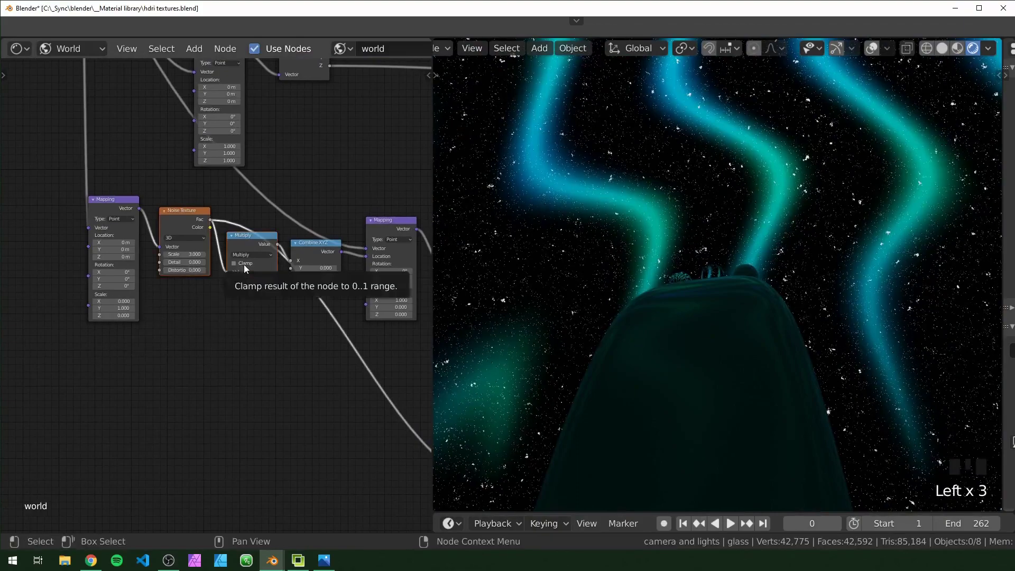
key("shift+d")
left_click_drag(143, 212, 282, 341)
scroll("up", 3)
left_click_drag(275, 321, 229, 354)
left_click(229, 354)
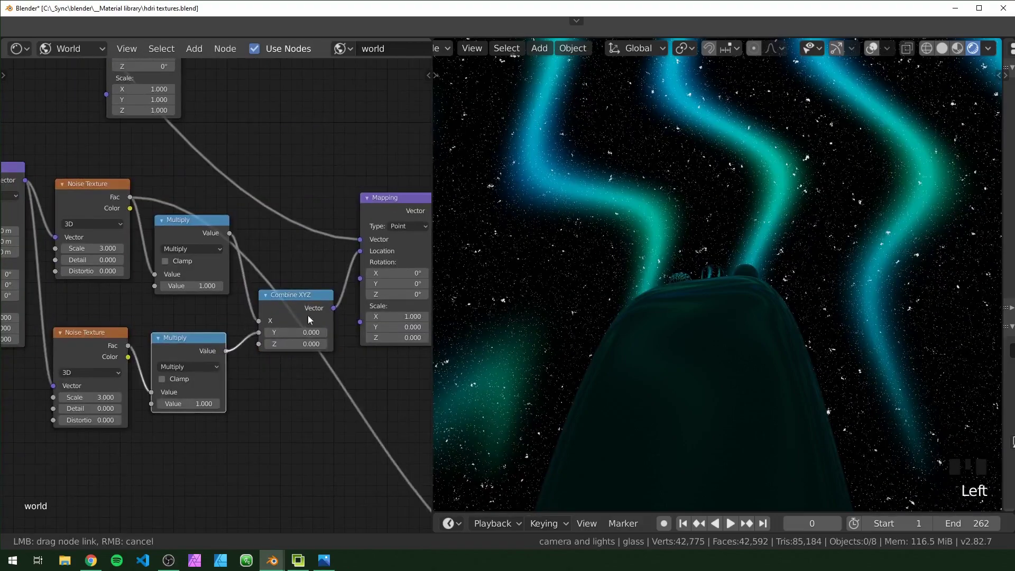
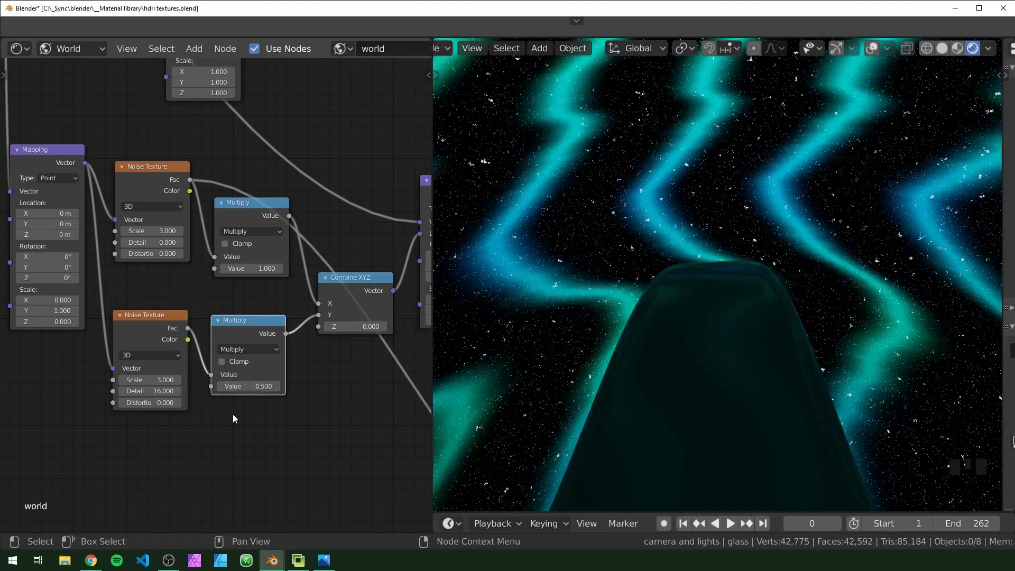
Reposition the nodes and duplicate the lower Multiply node for an extra offset stage
key("g")
left_click(149, 380)
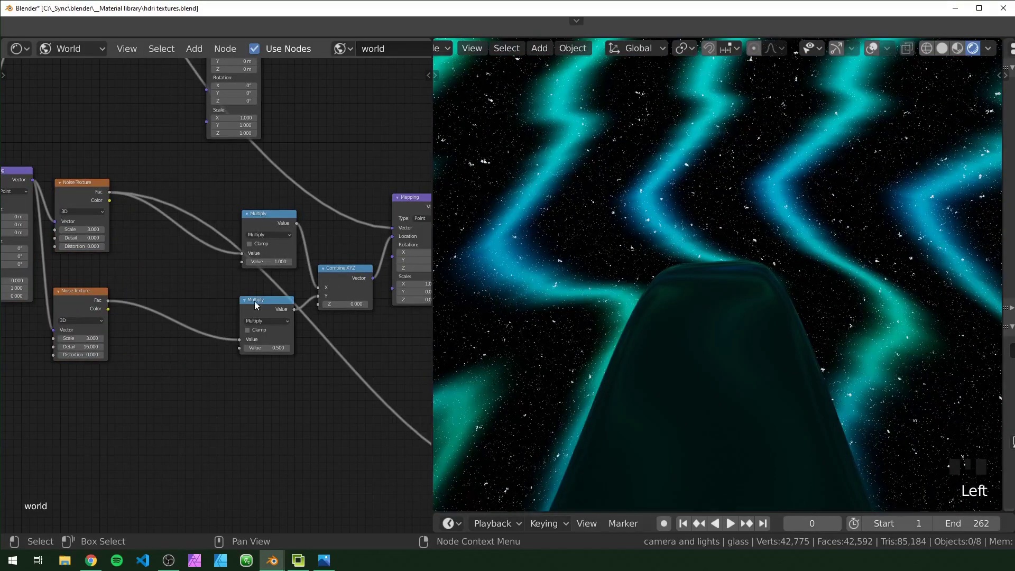
left_click(261, 303)
key("shift+d")
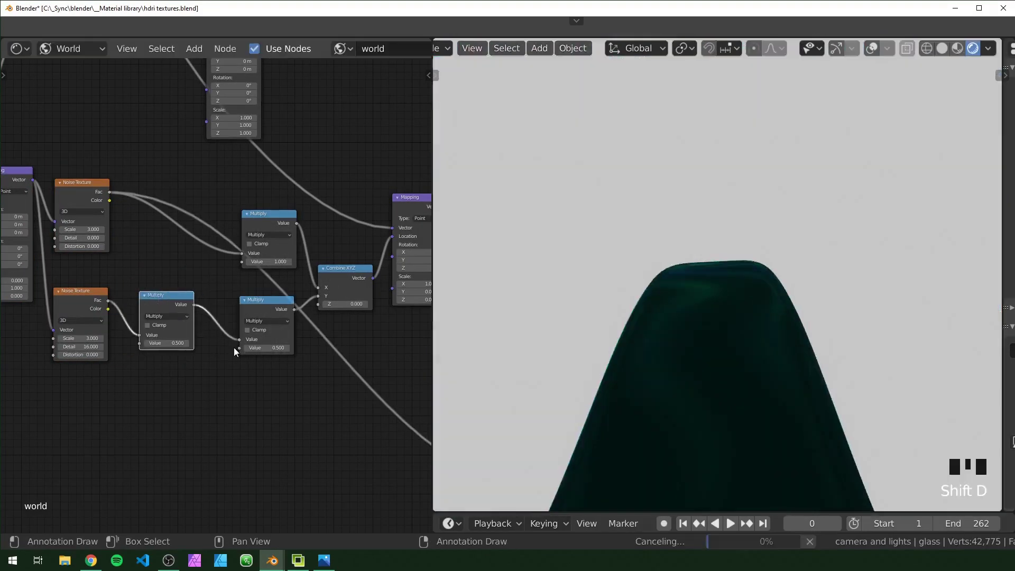
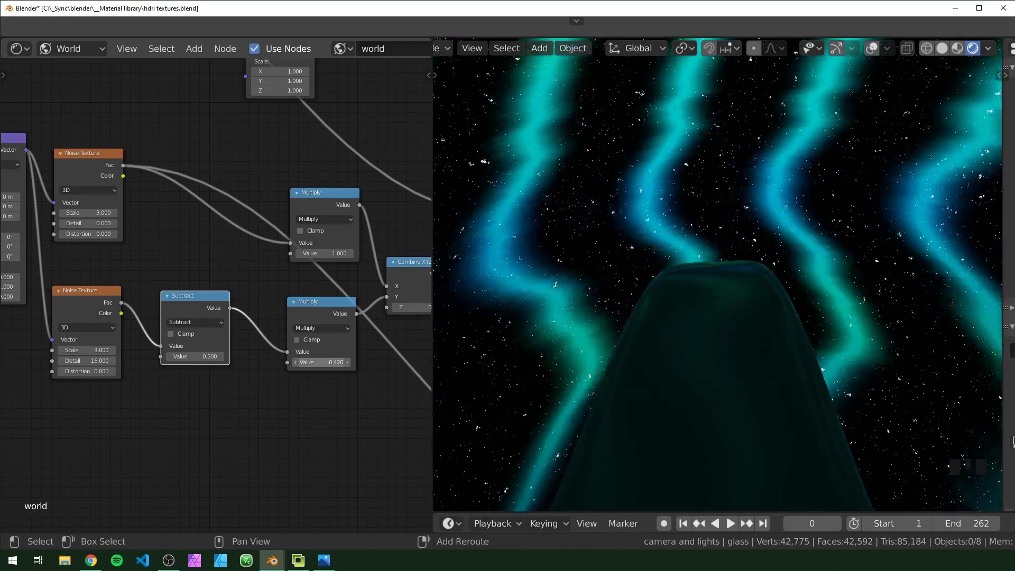
Connect the second Noise Texture factor through so the world previews its cloudy noise
middle_click(236, 442)
scroll("up", 3)
left_click_drag(229, 407, 161, 280)
left_click(161, 279)
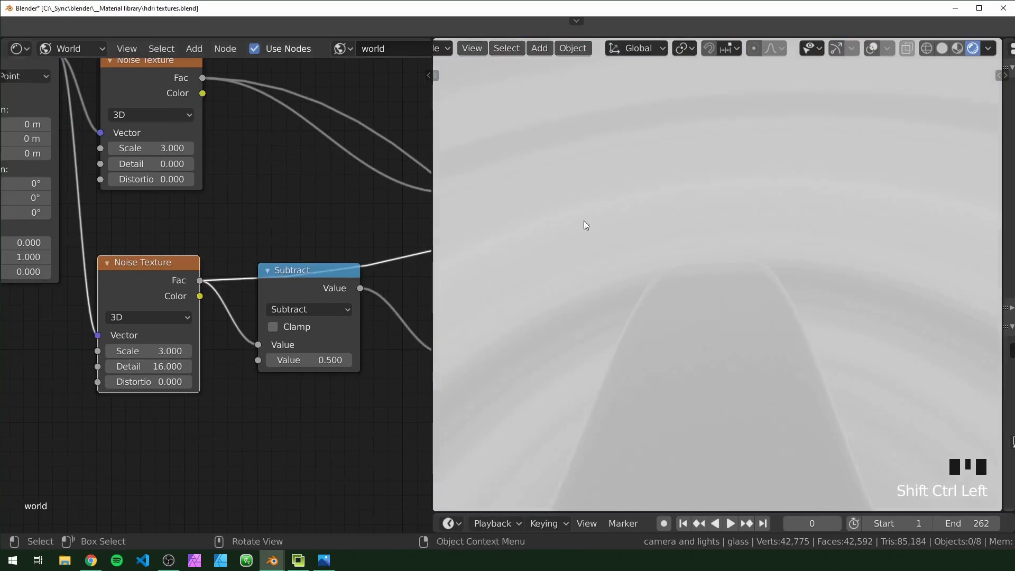
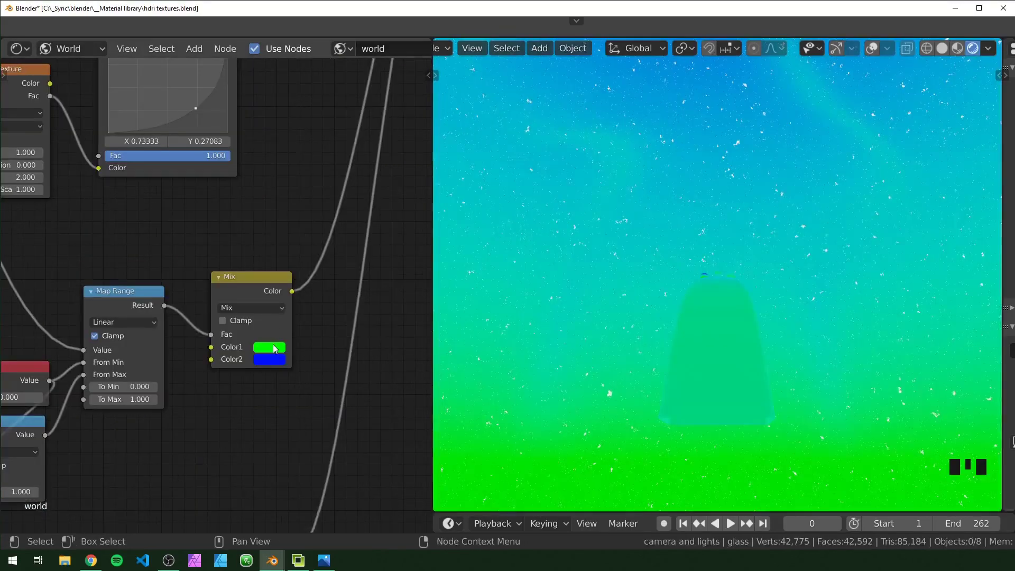
Set the gradient Mix colours to black and dark navy blue and check the sky fade
left_click(277, 349)
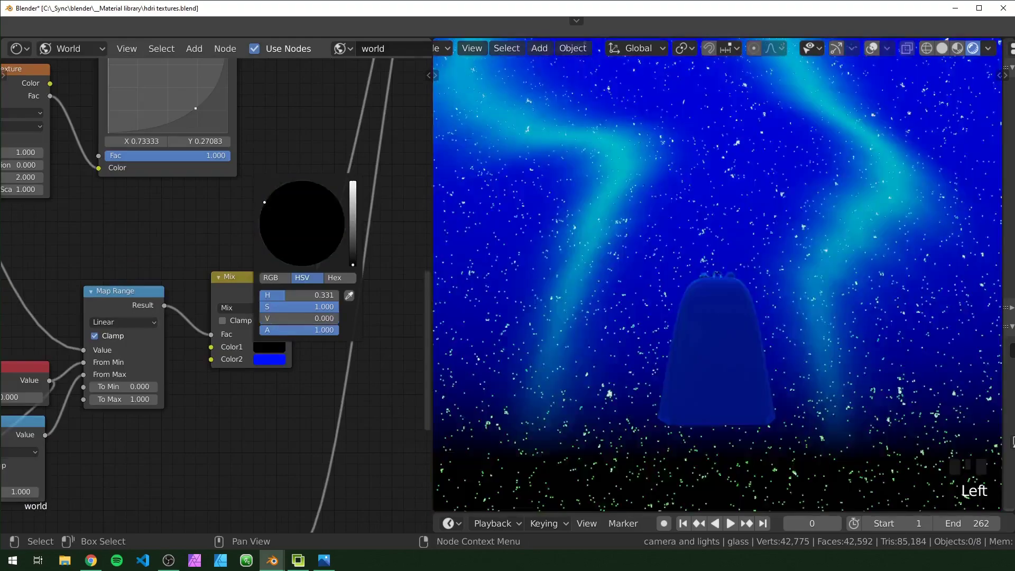
left_click(276, 364)
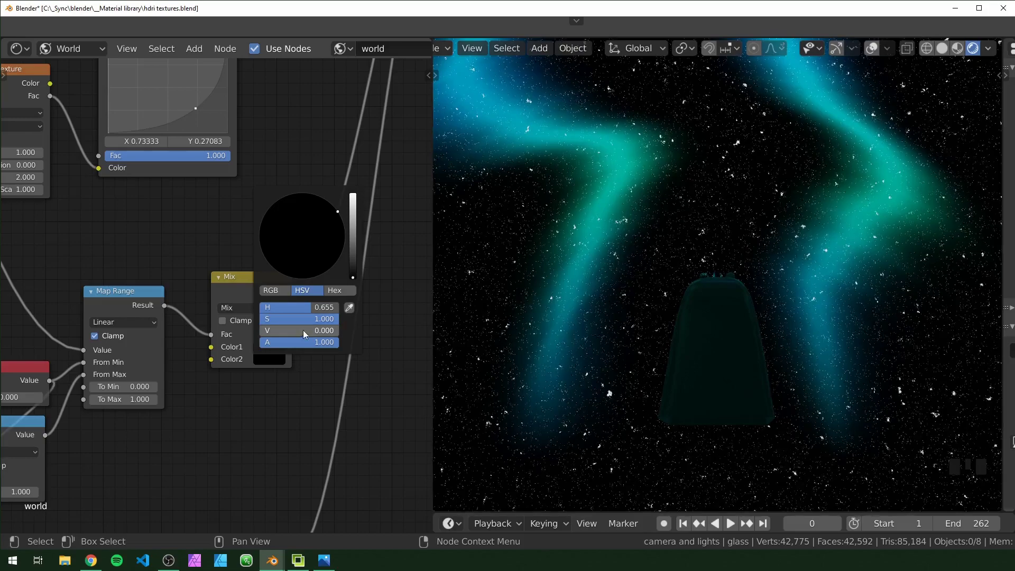
key("Left")
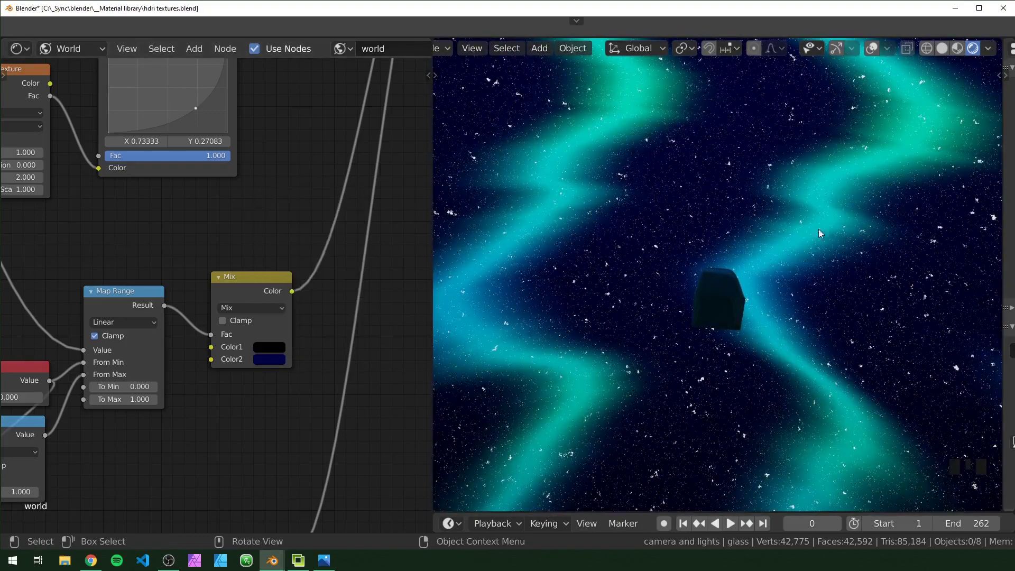
left_click(283, 364)
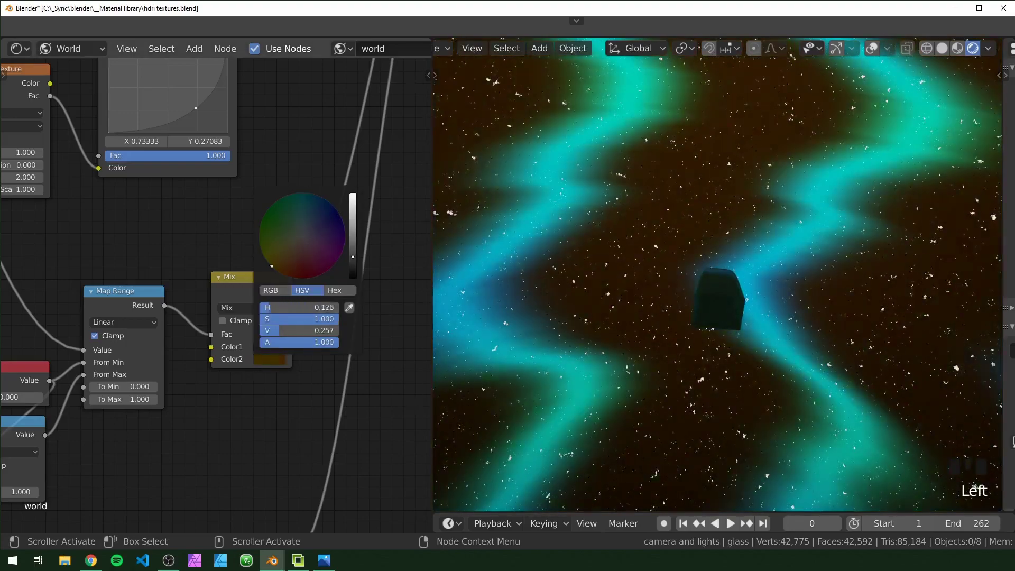
middle_click(705, 357)
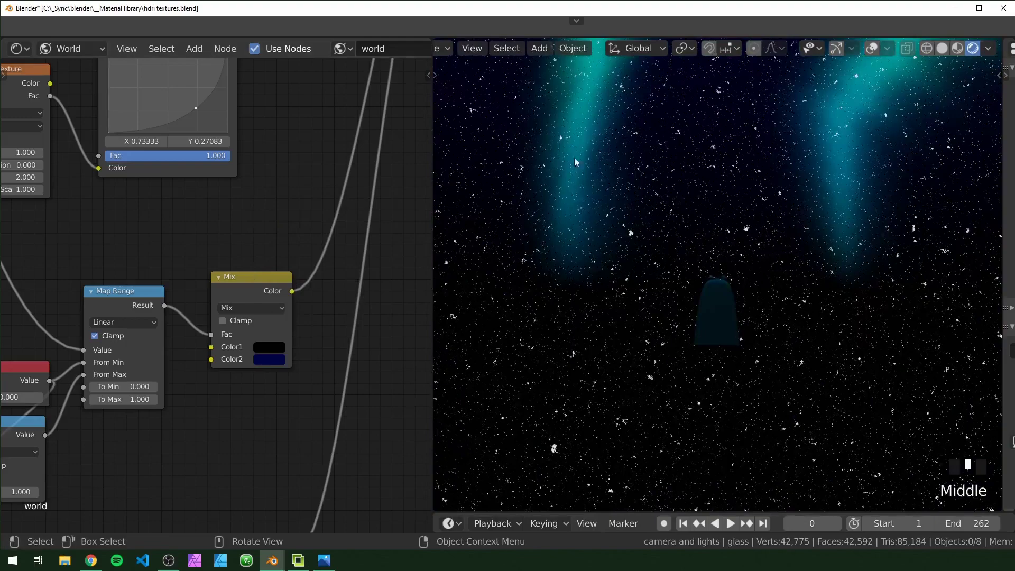
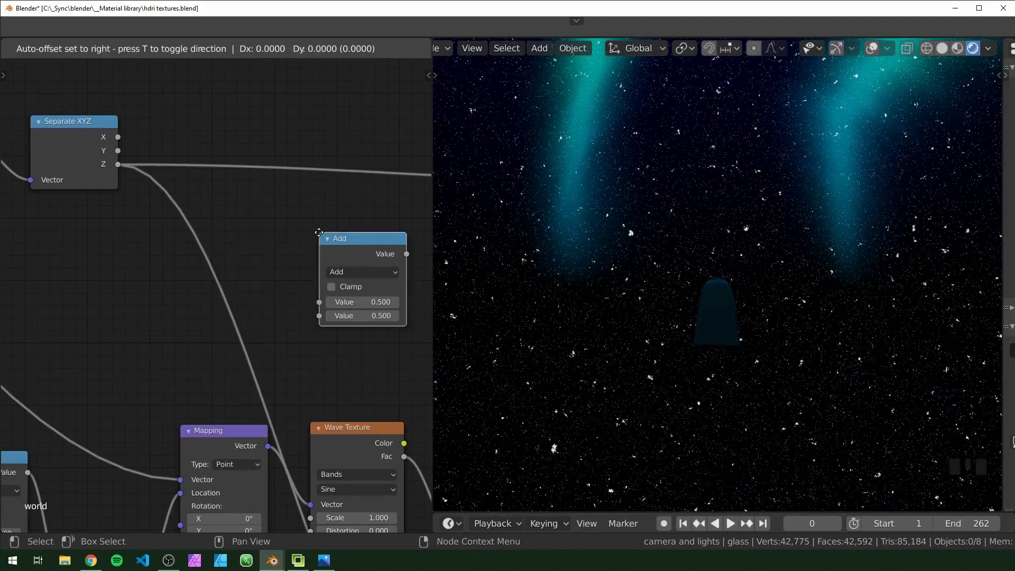
Link the Separate XYZ Z height into a Math node set to Multiply 0.5
left_click_drag(336, 265, 238, 131)
right_click(238, 131)
left_click(282, 205)
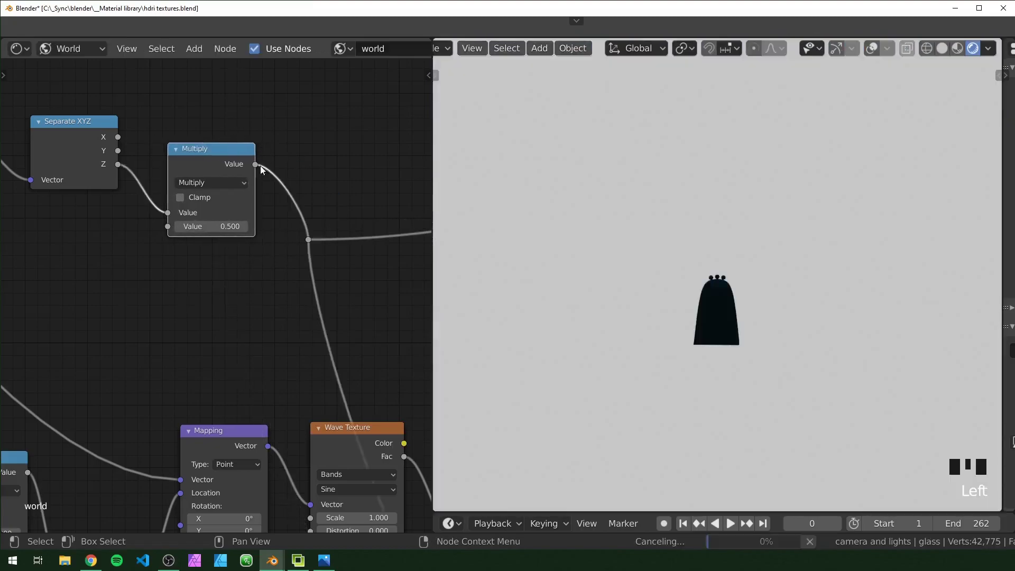
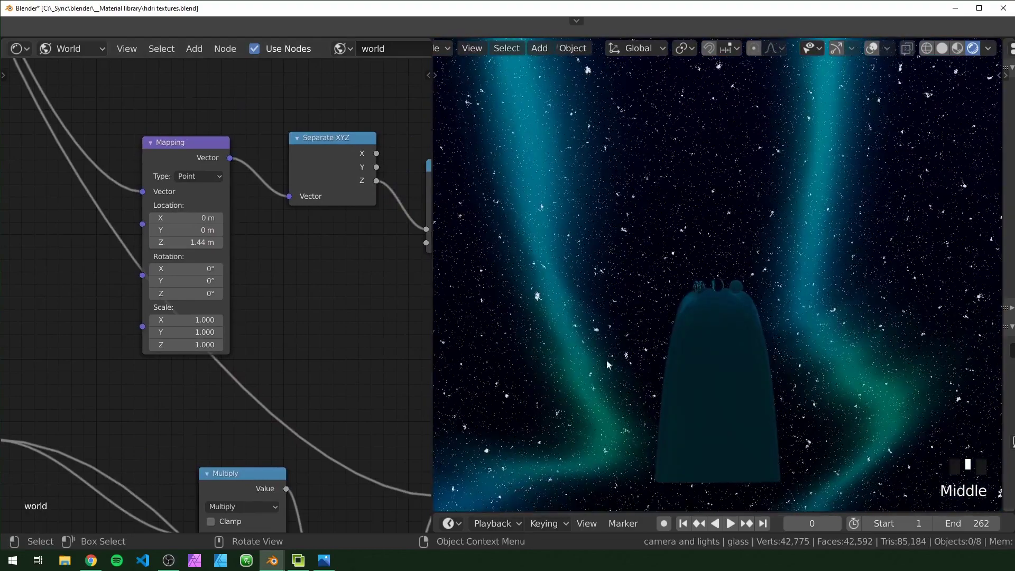
Orbit the scene to see the aurora above the horizon and pan to the aurora Mapping node
scroll("up", 3)
left_click_drag(706, 306, 673, 375)
scroll("up", 3)
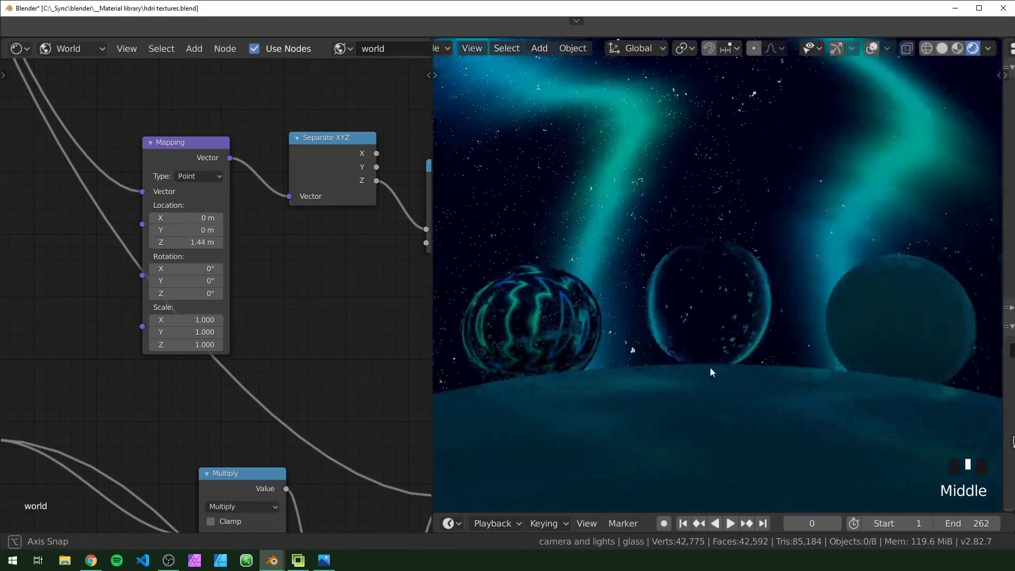
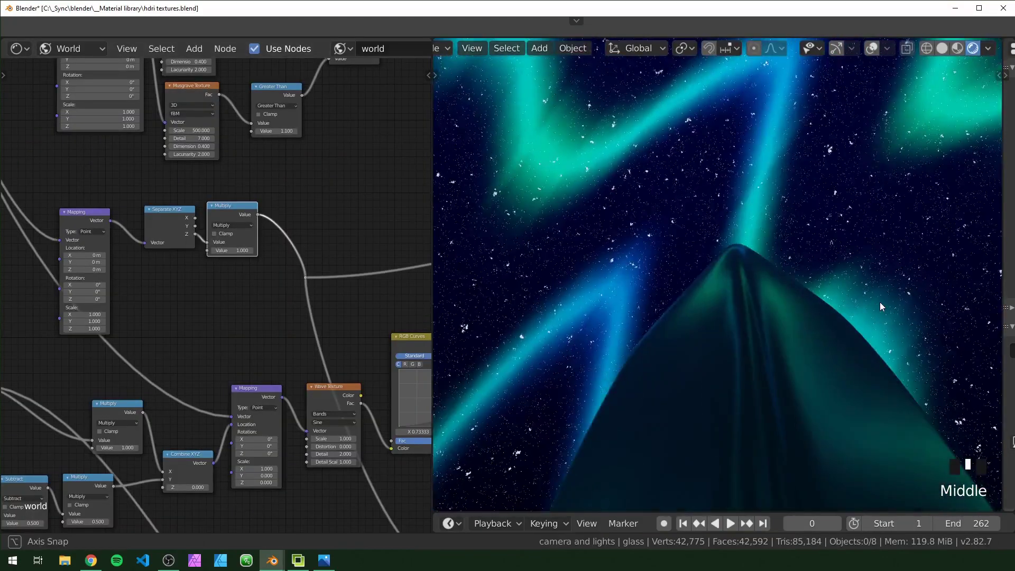
scroll("down", 3)
left_click_drag(792, 293, 190, 343)
scroll("up", 3)
scroll("up", 3)
left_click_drag(263, 385, 91, 343)
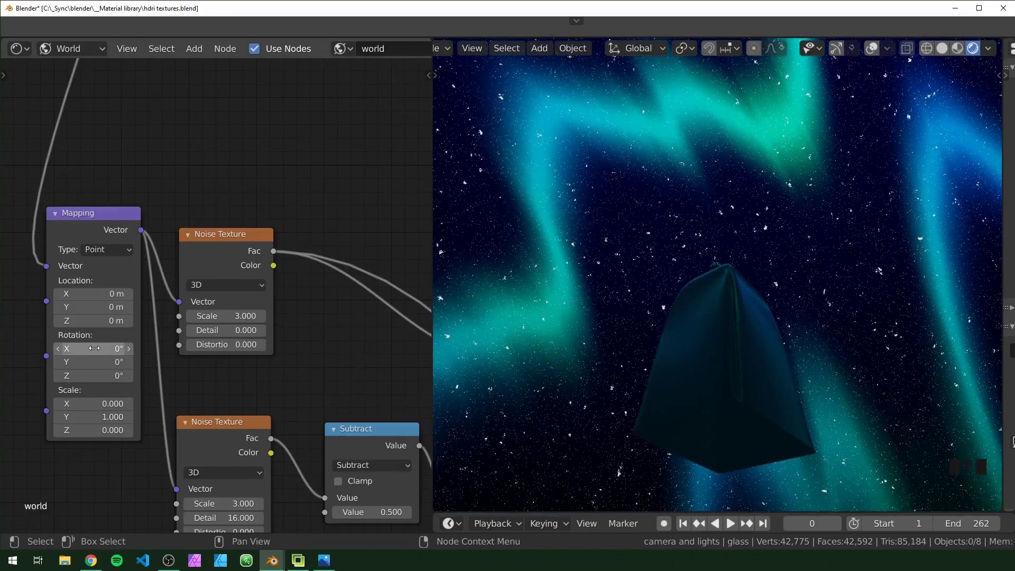